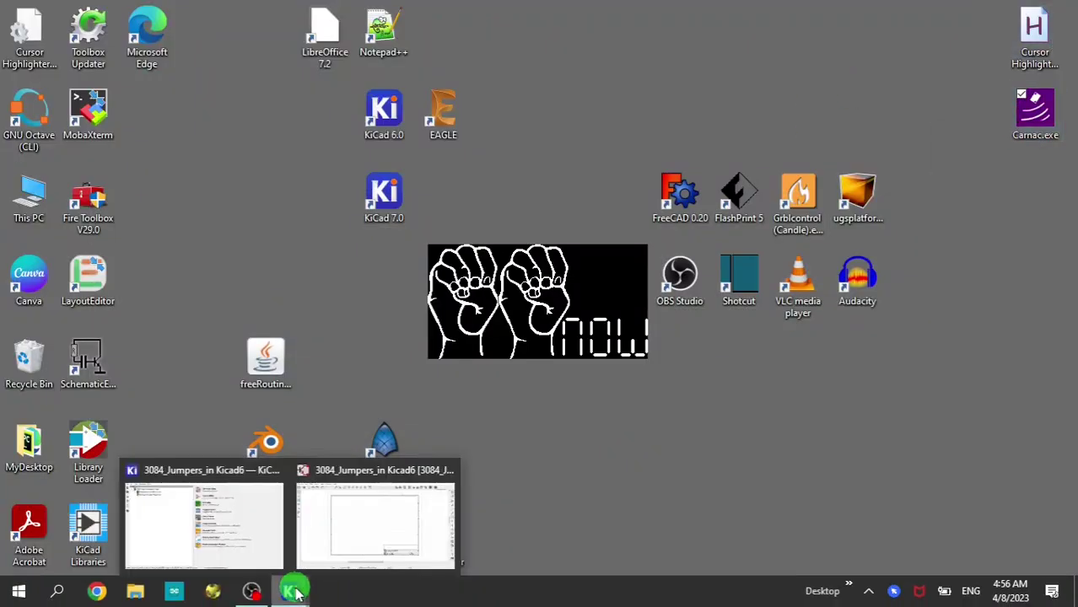
# Bring the schematic editor forward and start Add Symbol so the libraries load
pyautogui.click(380, 439)
pyautogui.click(1074, 145)
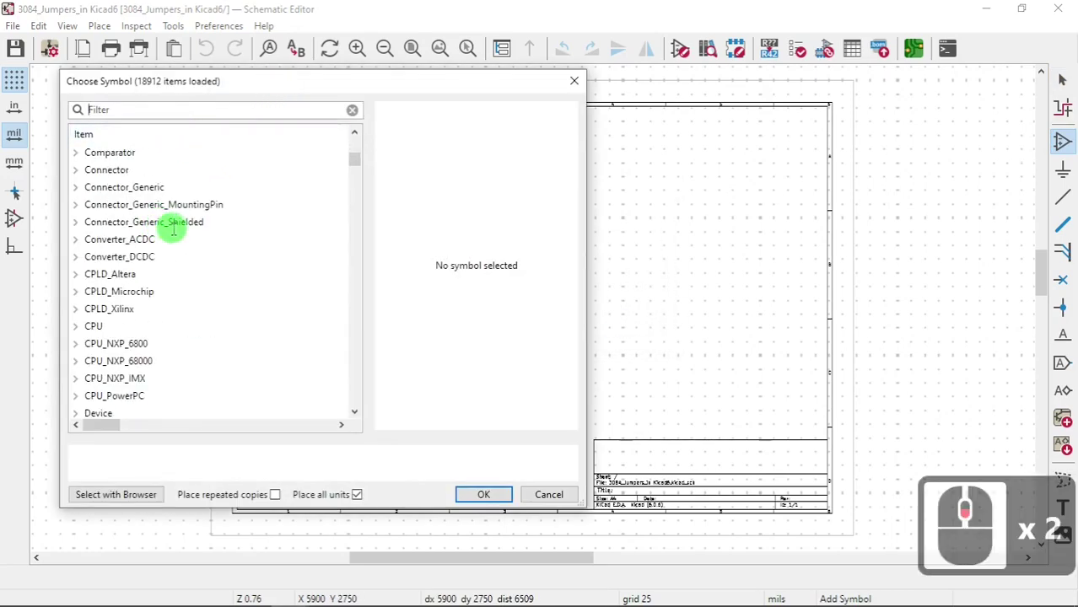
# Filter the symbol chooser for 'jum' and browse the Jumper library candidates
pyautogui.scroll(-3)
pyautogui.press('j')
pyautogui.scroll(3)
pyautogui.write('um')
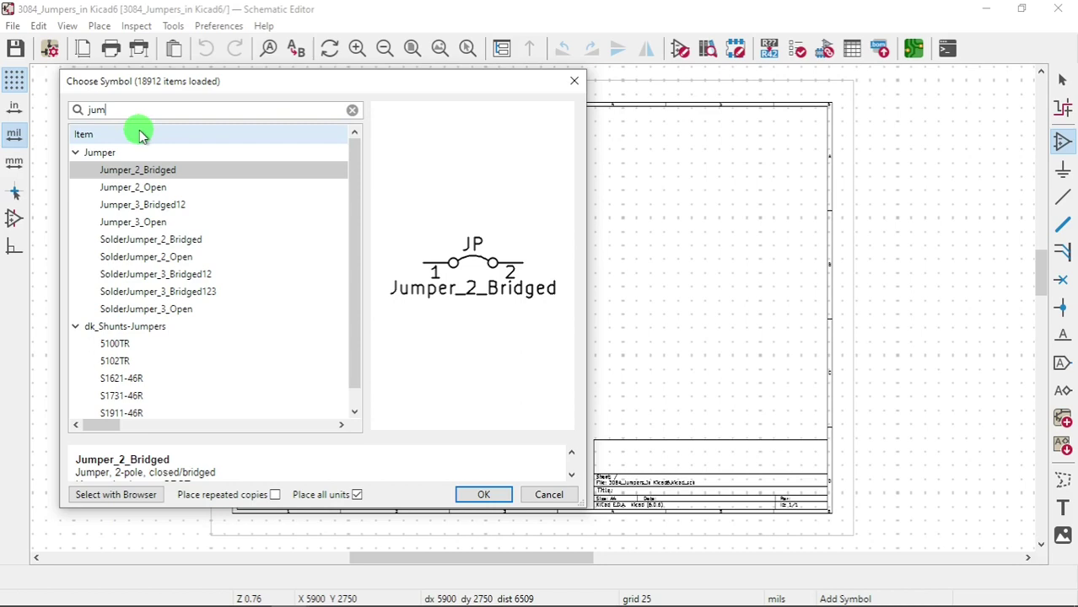
pyautogui.scroll(3)
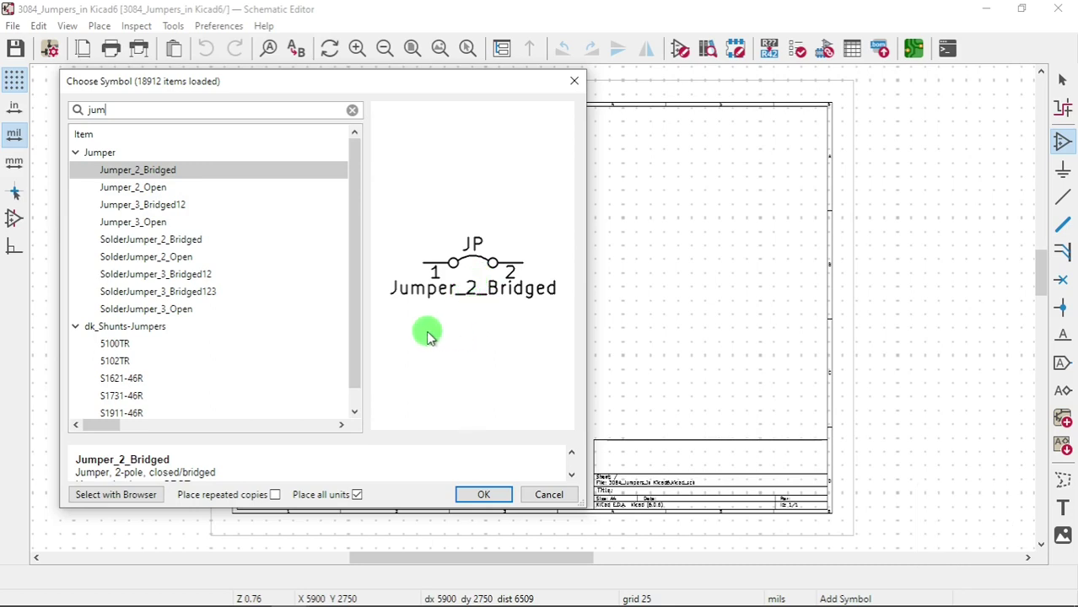
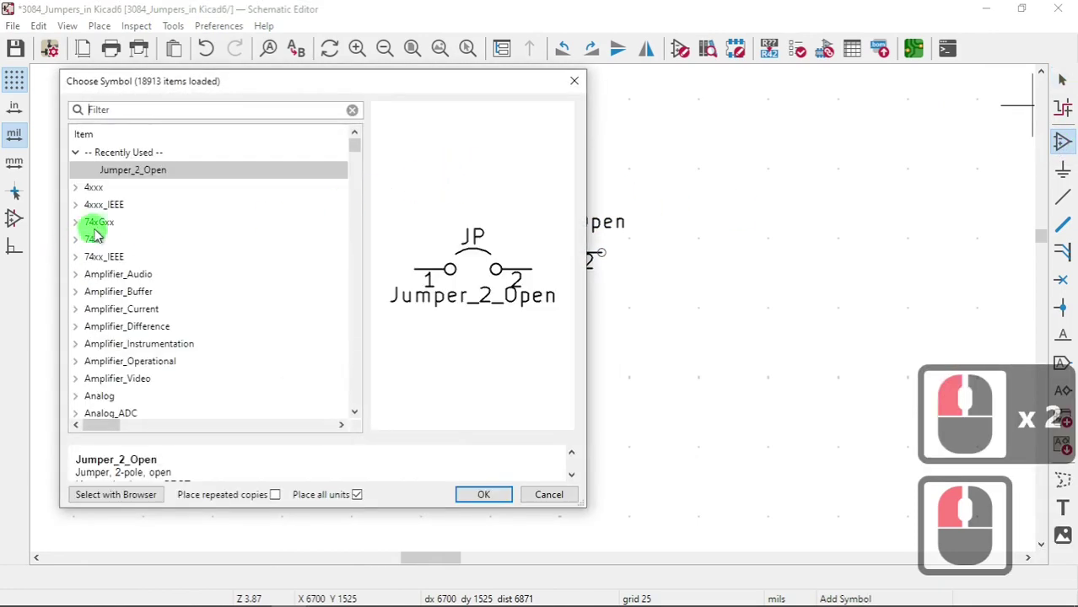
# Reopen the chooser and scroll through the expanded Jumper library entries
pyautogui.middleClick(127, 237)
pyautogui.middleClick(129, 252)
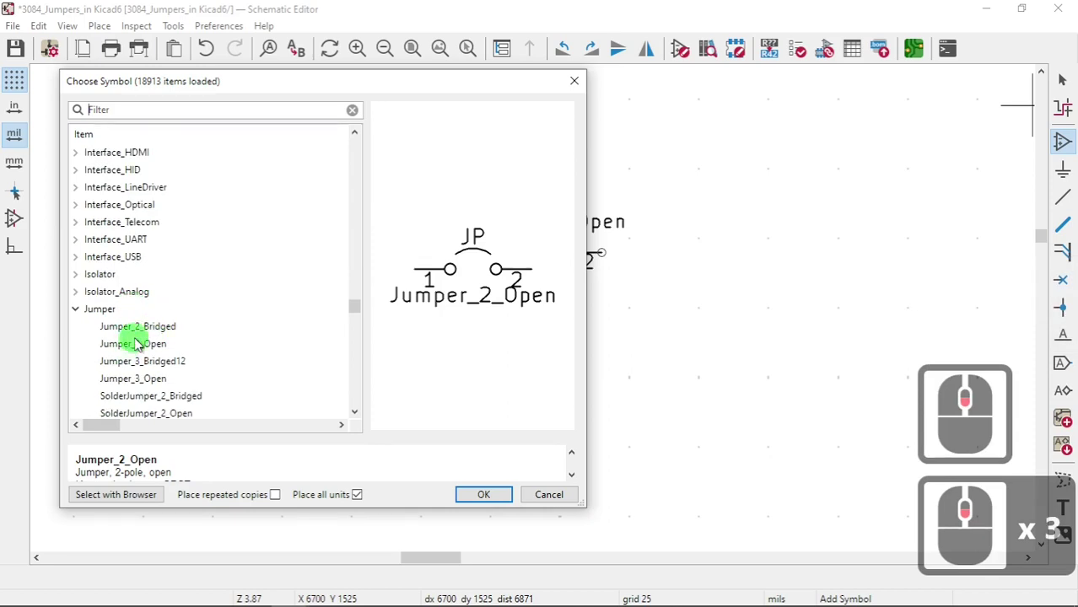
pyautogui.scroll(-3)
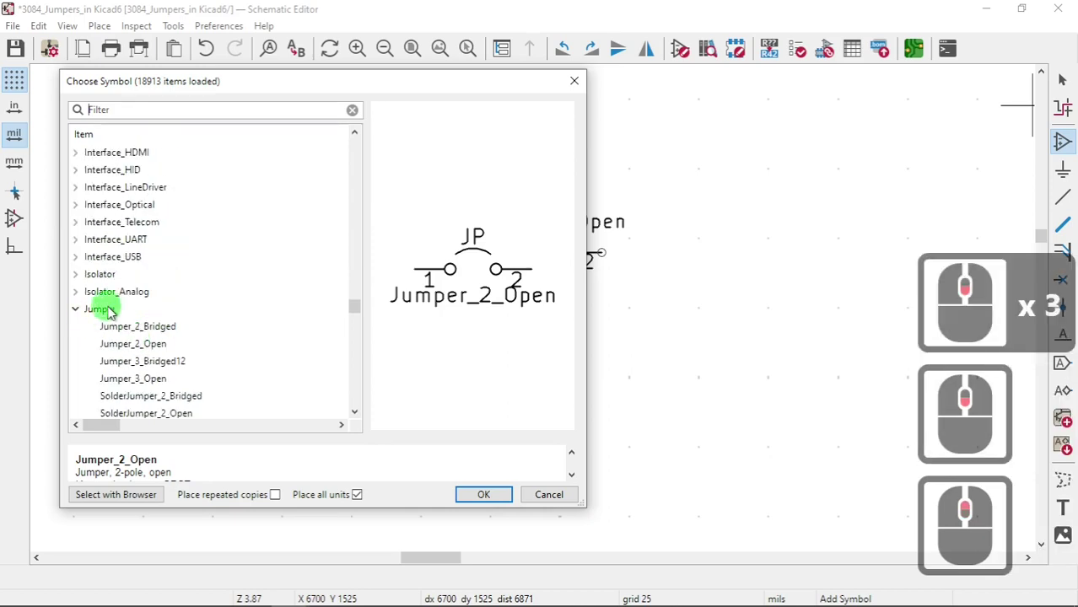
pyautogui.scroll(3)
pyautogui.scroll(-3)
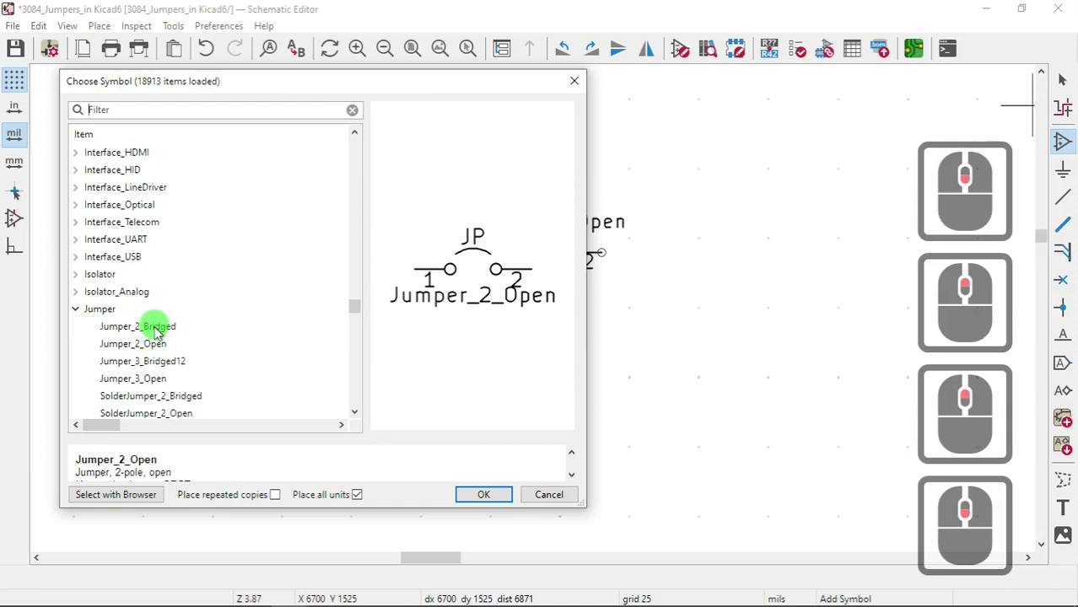
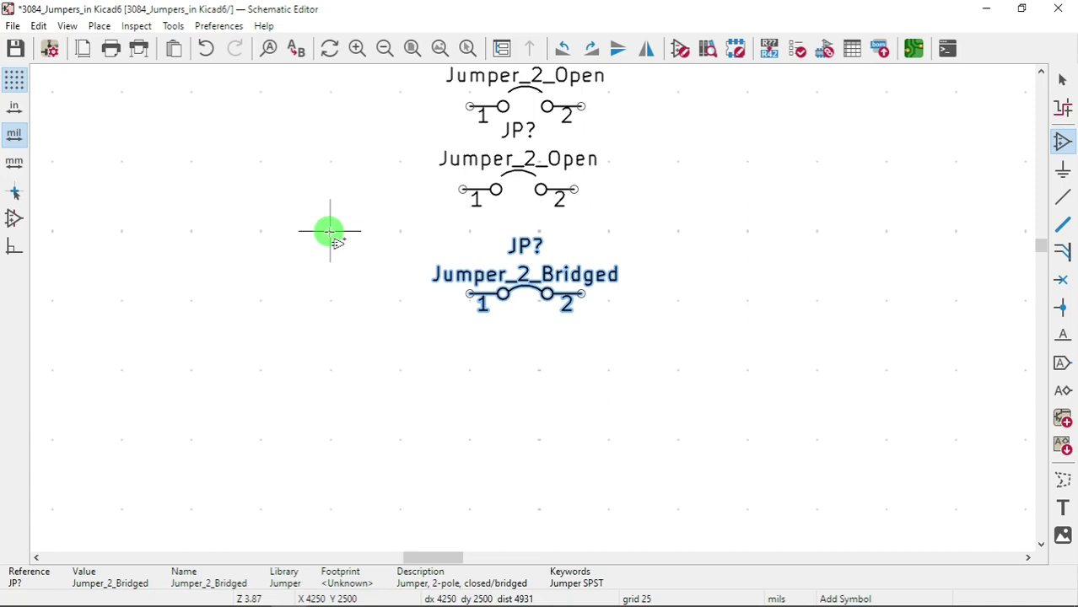
# Place a Jumper_2_Bridged symbol on the sheet and finish placement
pyautogui.scroll(3)
pyautogui.scroll(-3)
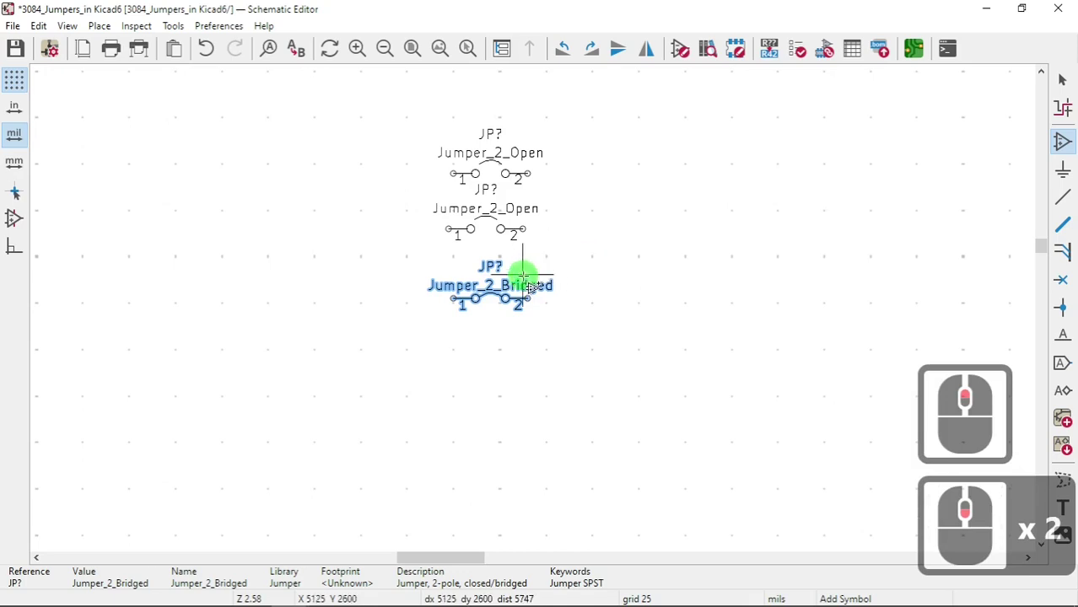
pyautogui.scroll(-3)
pyautogui.press('Escape')
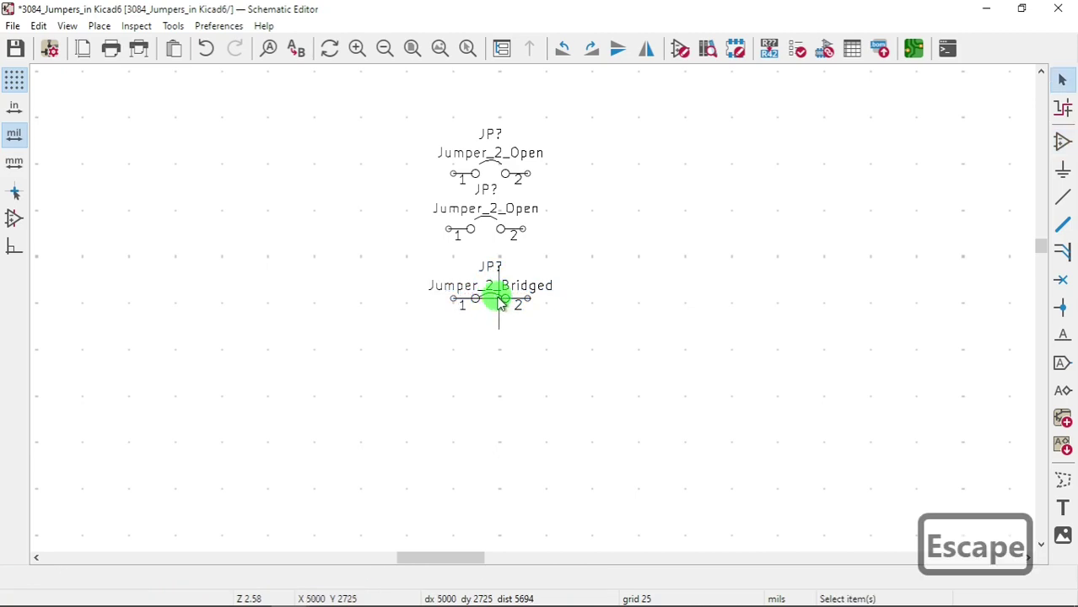
# Move Jumper_2_Bridged beside the Jumper_2_Open, removing the duplicate copy
pyautogui.click(692, 248)
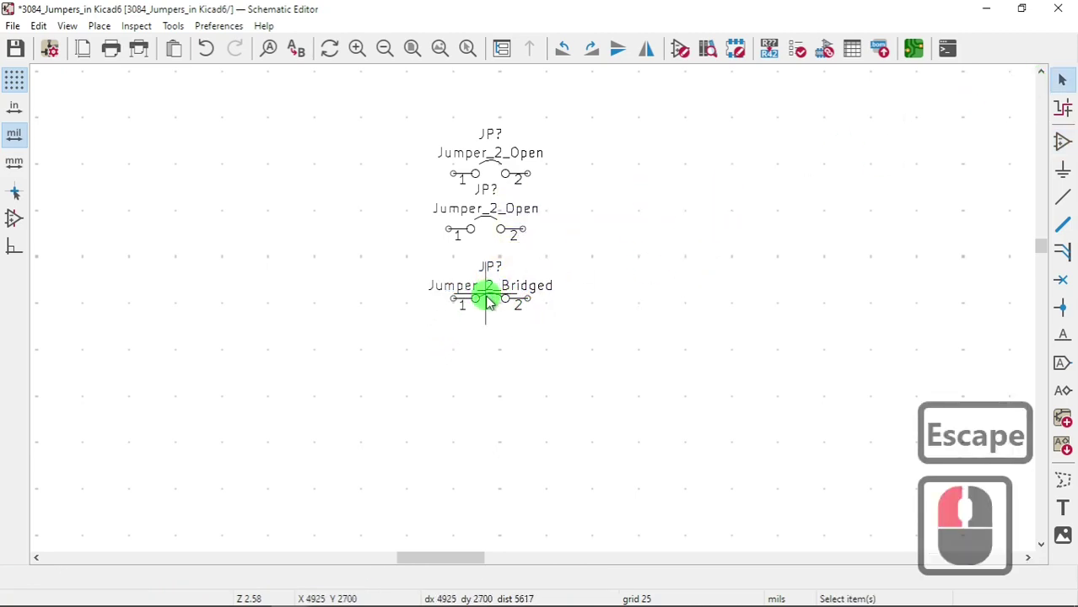
pyautogui.click(493, 305)
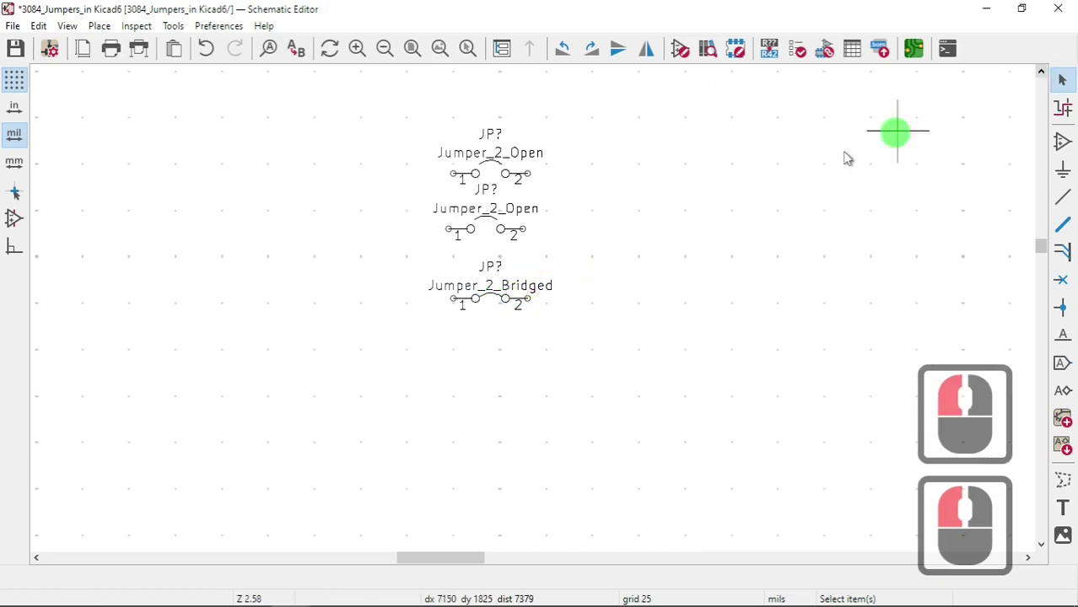
pyautogui.click(483, 305)
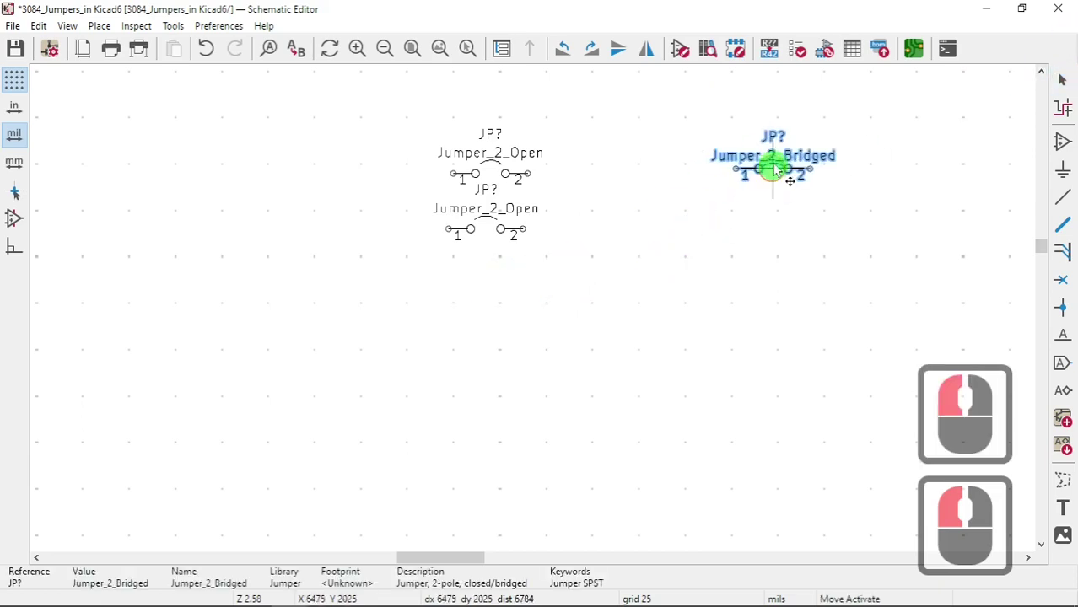
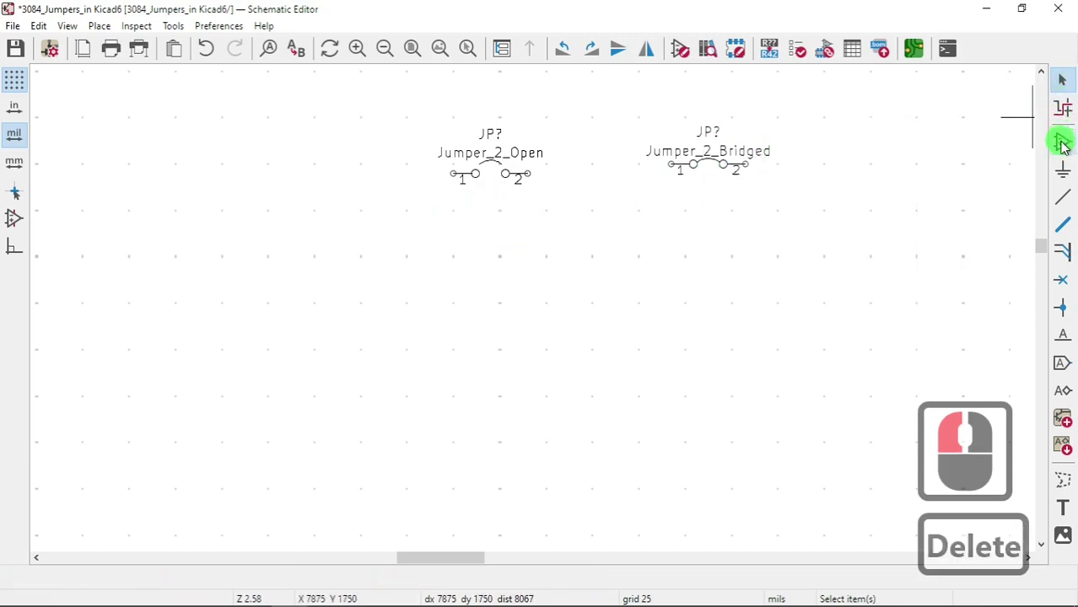
pyautogui.click(1061, 143)
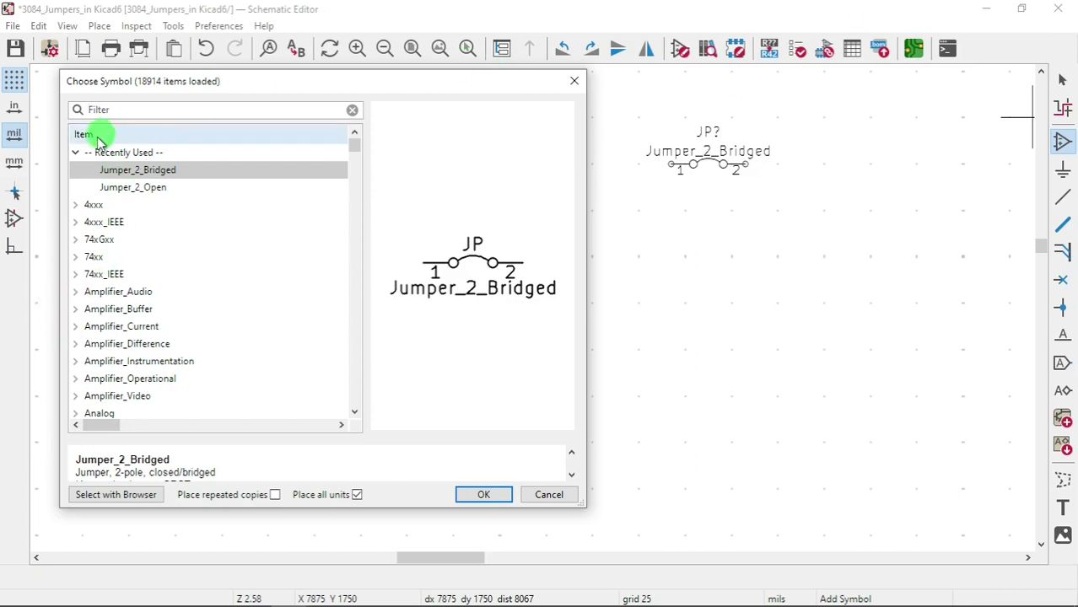
# Filter the chooser for 'jum' and place a SolderJumper_2_Open on the sheet
pyautogui.click(82, 157)
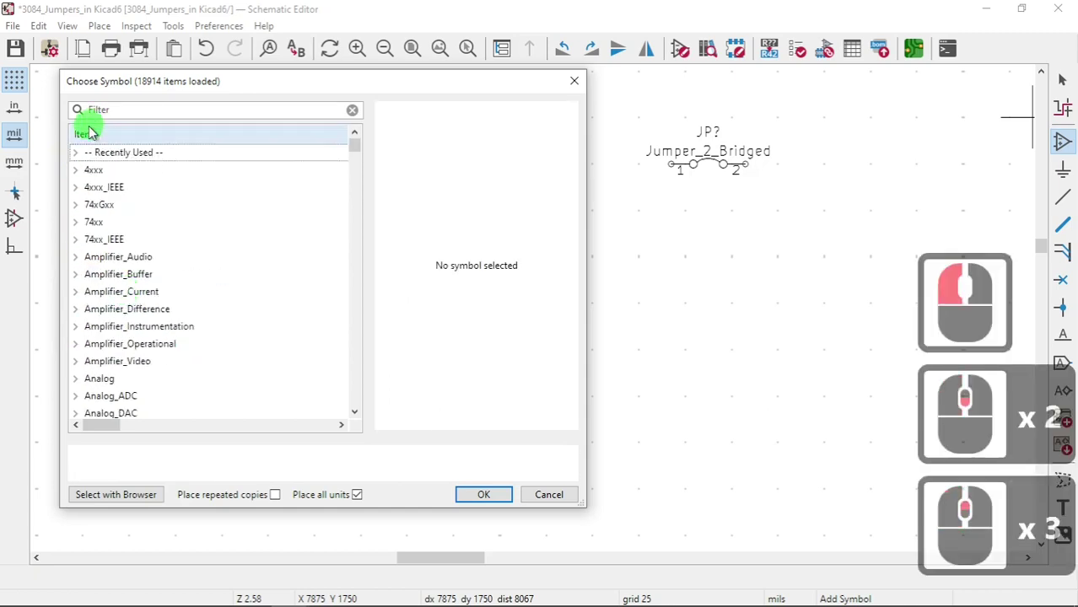
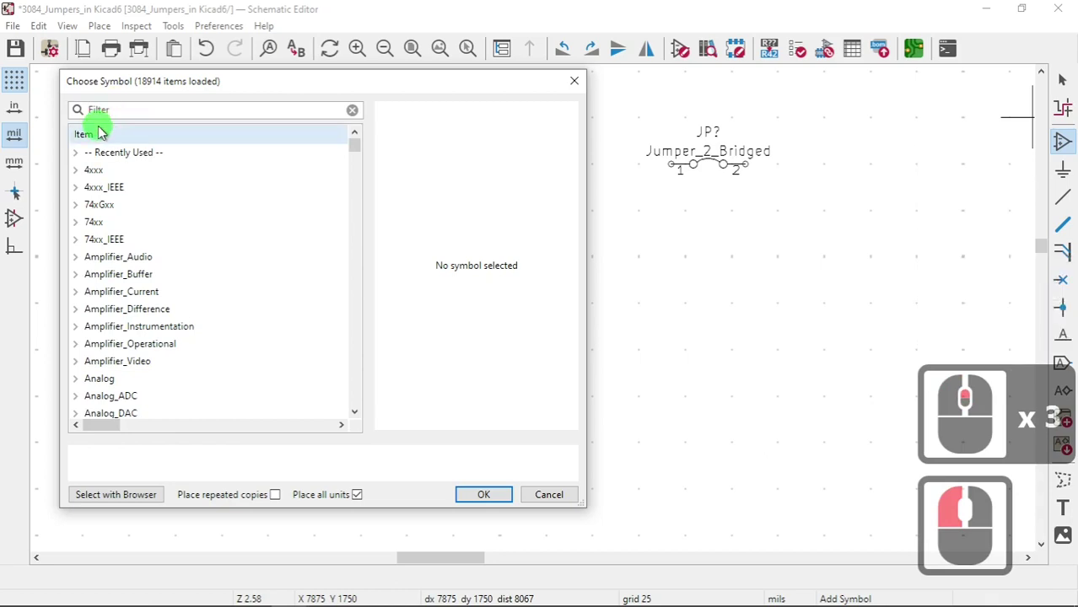
pyautogui.write('jum')
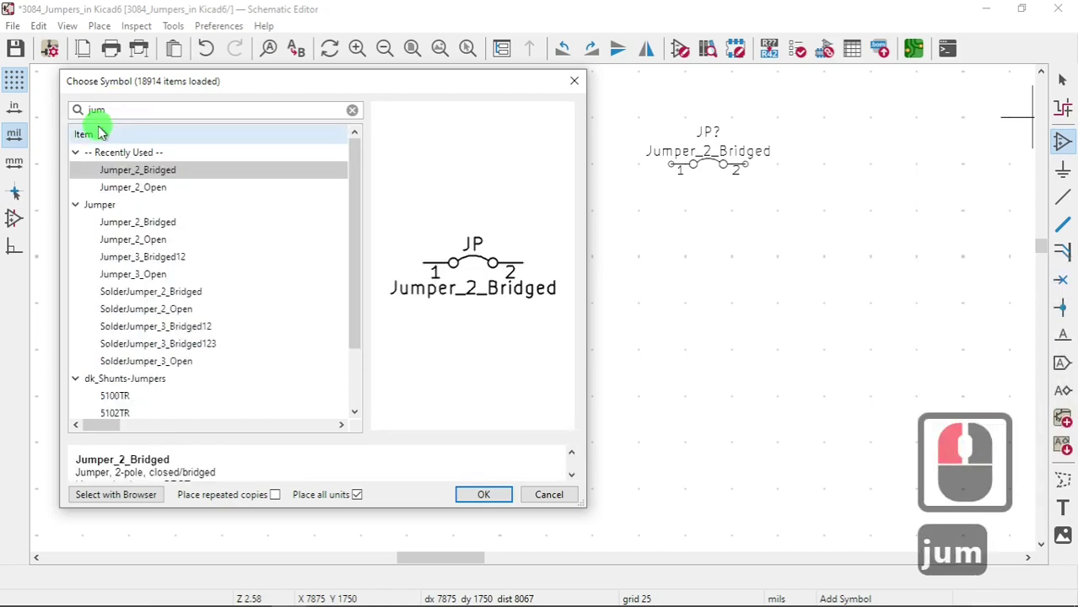
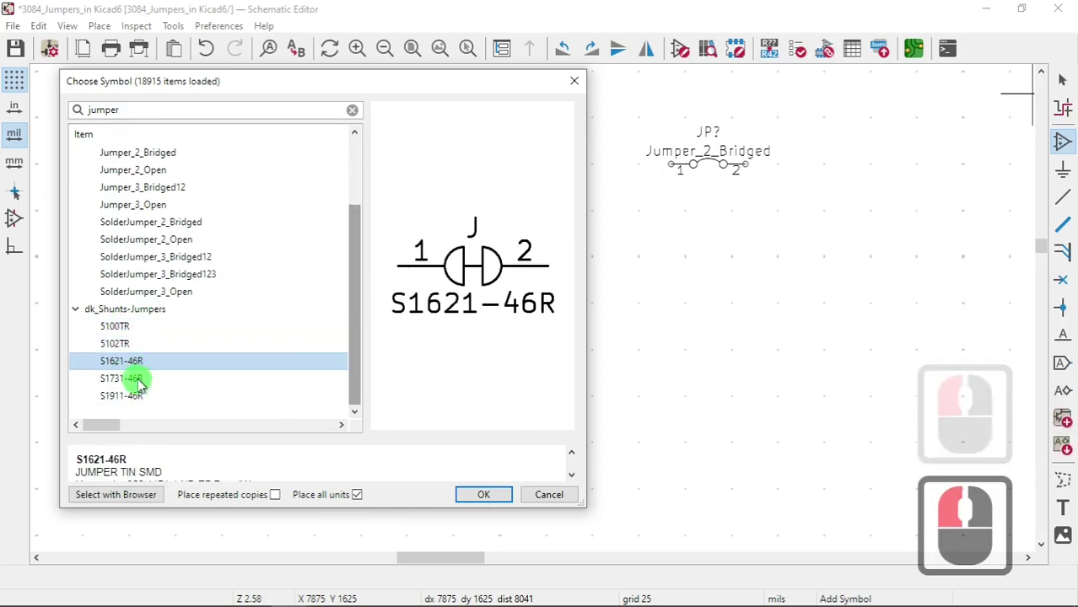
# Pick the S1621-46R shunt from dk_Shunts-Jumpers and drop it below the bridged jumper
pyautogui.click(137, 384)
pyautogui.click(126, 336)
pyautogui.click(113, 349)
pyautogui.click(118, 313)
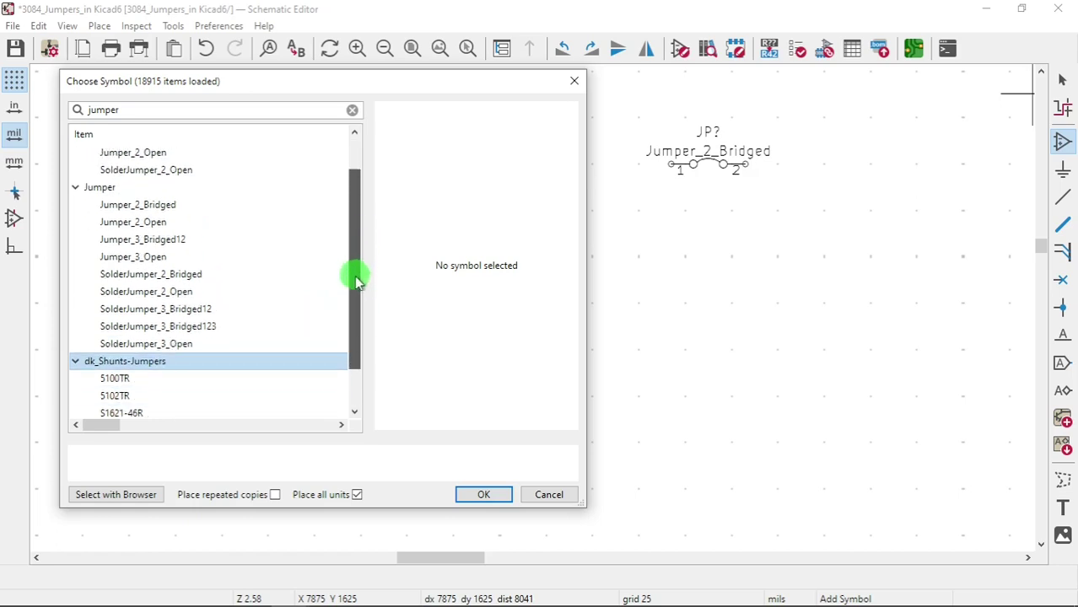
pyautogui.click(360, 342)
pyautogui.click(125, 362)
pyautogui.click(486, 497)
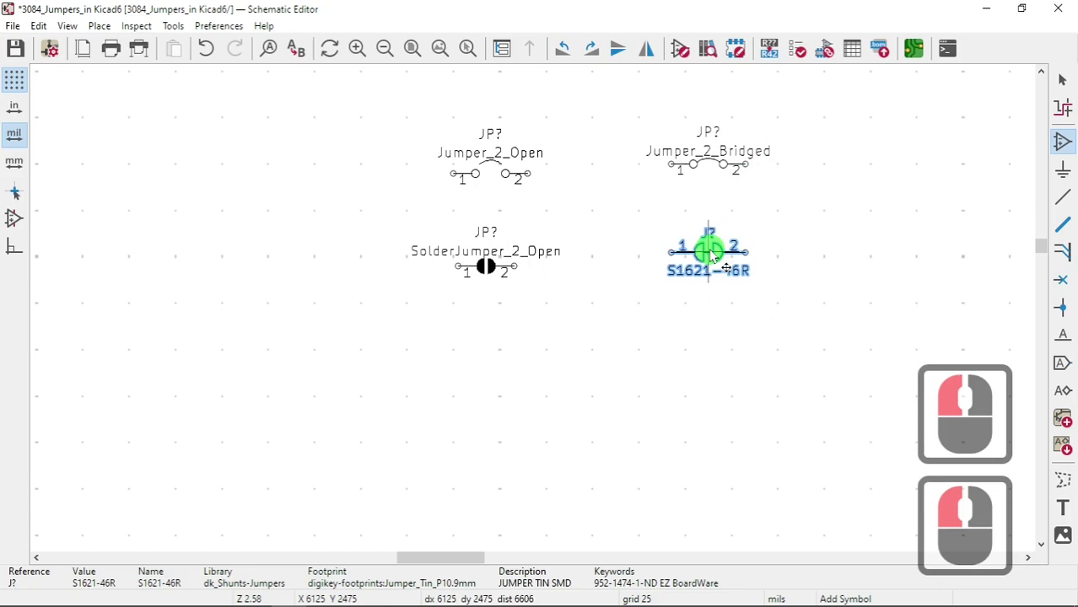
pyautogui.click(713, 254)
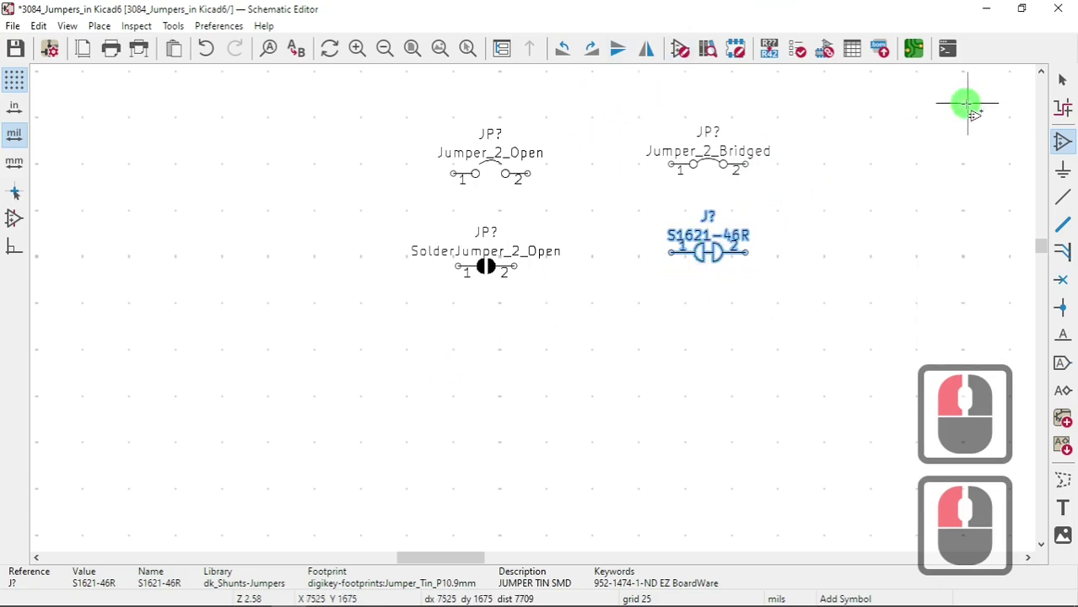
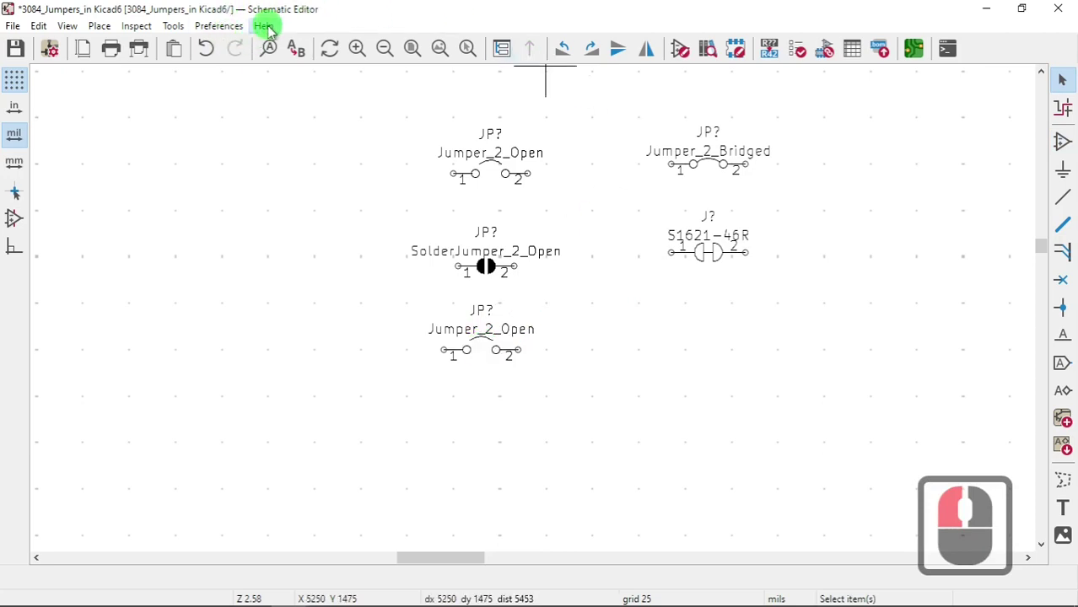
# Show the About KiCad dialog to check the editor is version 6.0.6
pyautogui.click(269, 30)
pyautogui.click(323, 196)
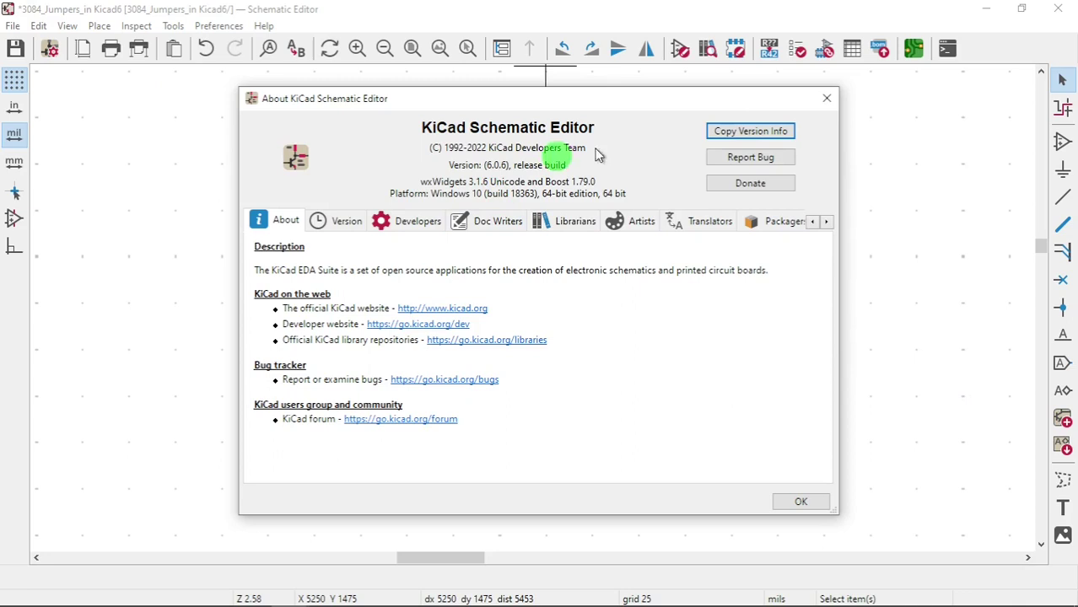
# Close About and bring up Symbol Properties for the lower Jumper_2_Open via its context menu
pyautogui.click(827, 102)
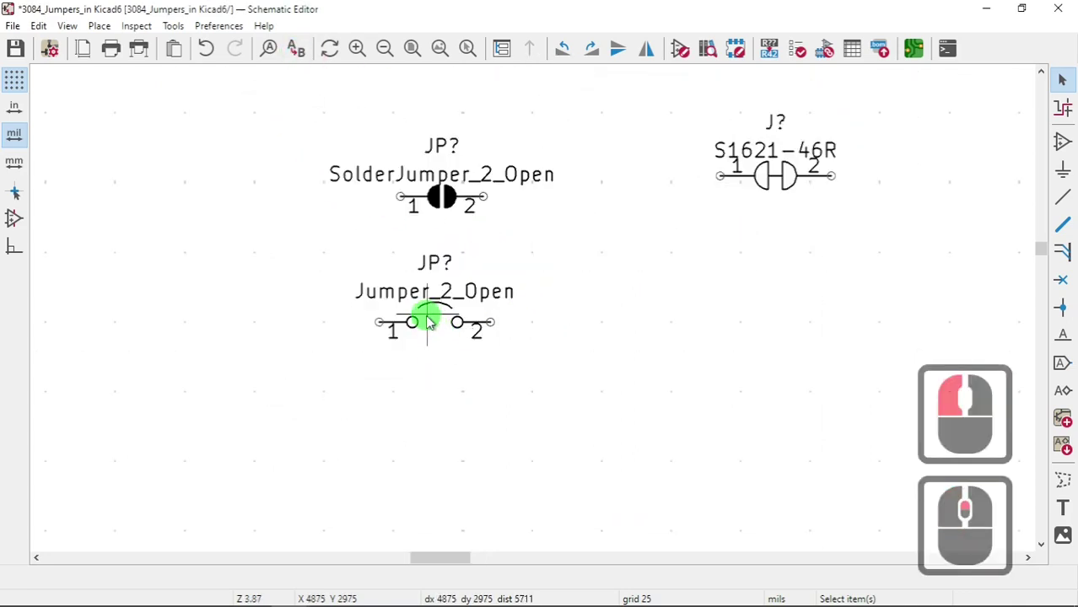
pyautogui.click(427, 318)
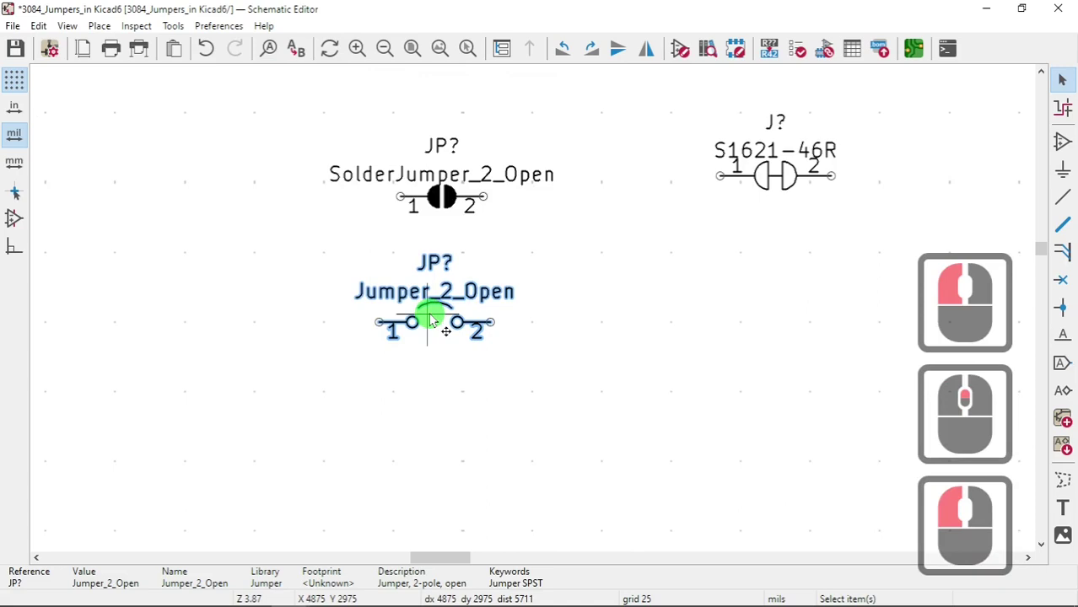
pyautogui.rightClick(432, 318)
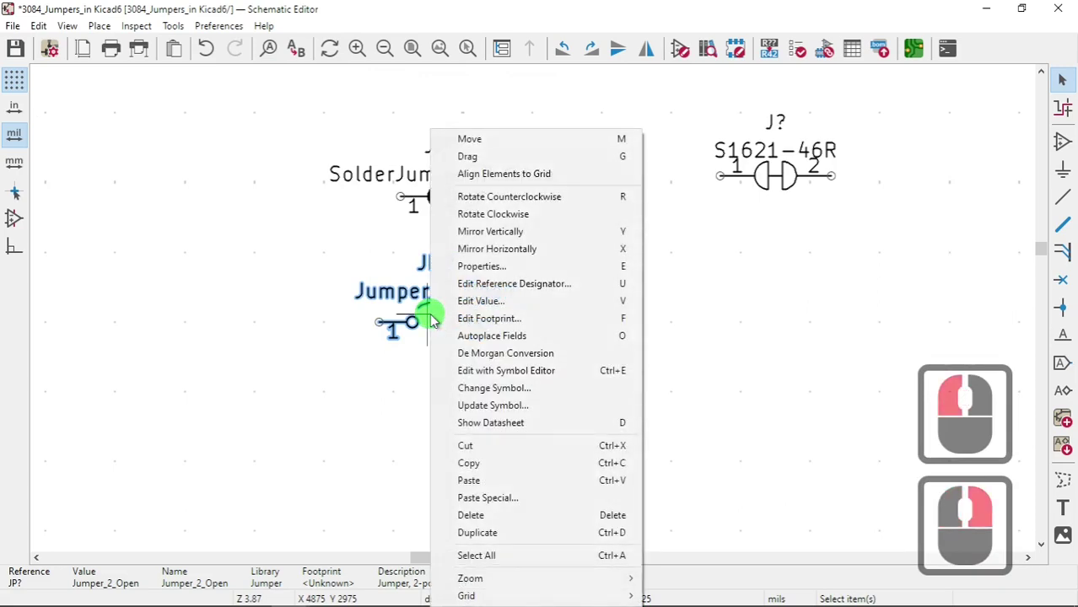
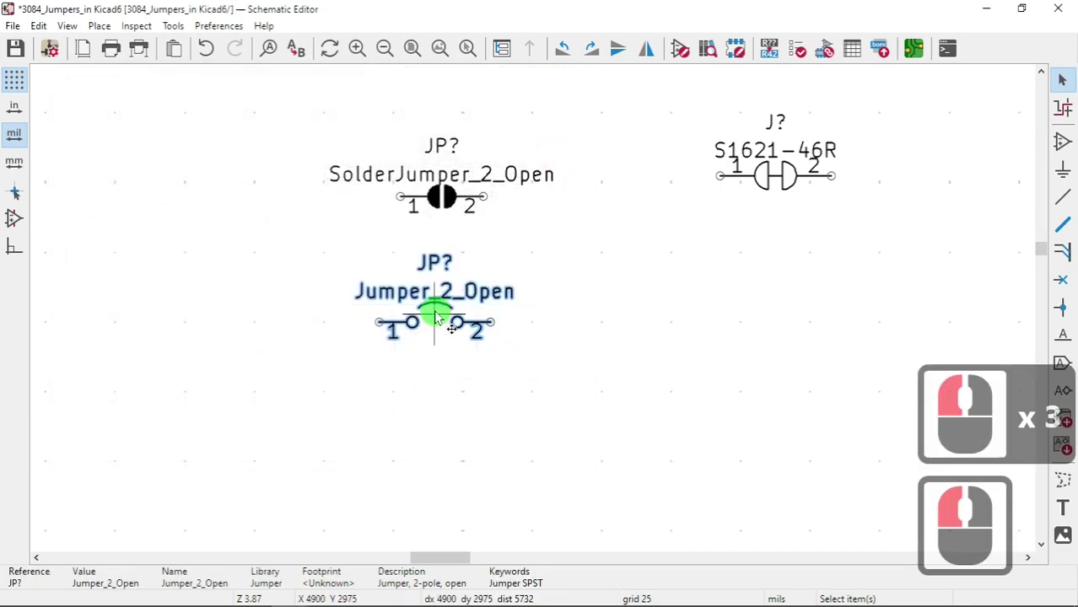
pyautogui.rightClick(439, 315)
pyautogui.click(492, 274)
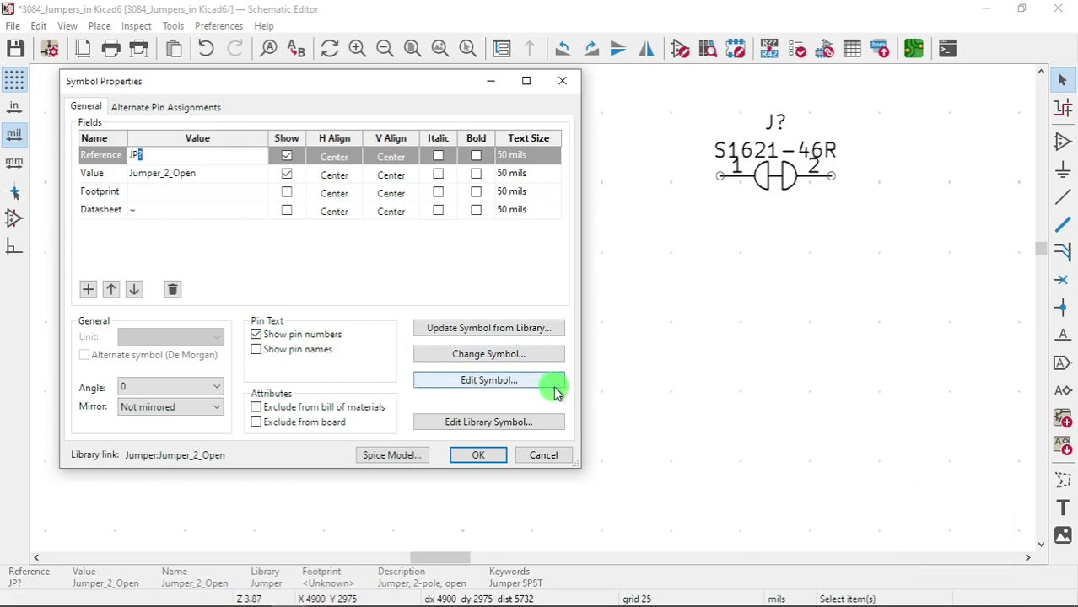
# Open the jumper in the Symbol Editor and start a new global symbol library
pyautogui.click(546, 383)
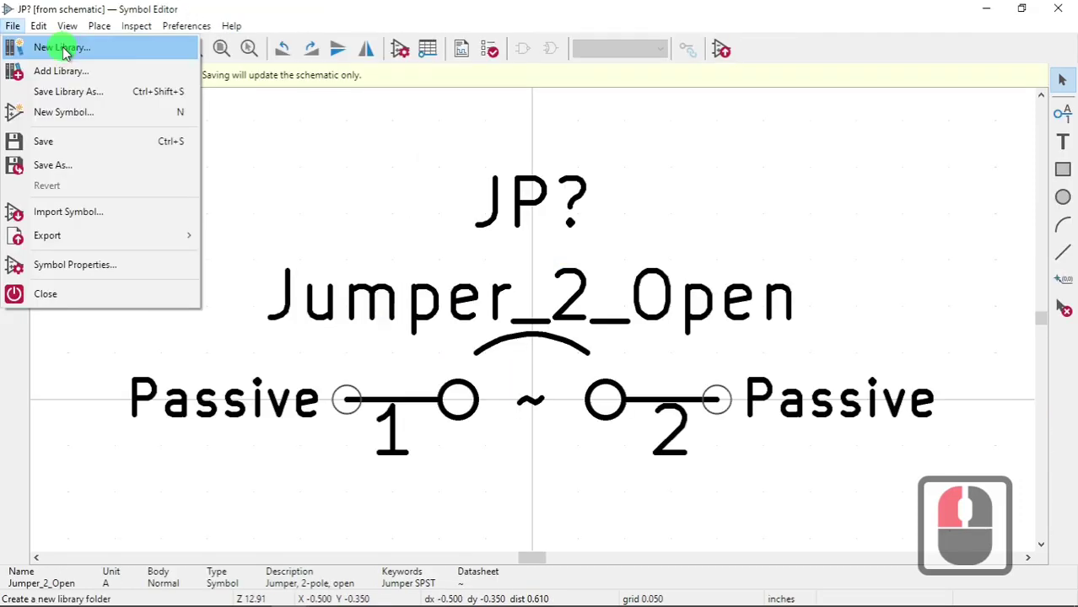
pyautogui.click(65, 51)
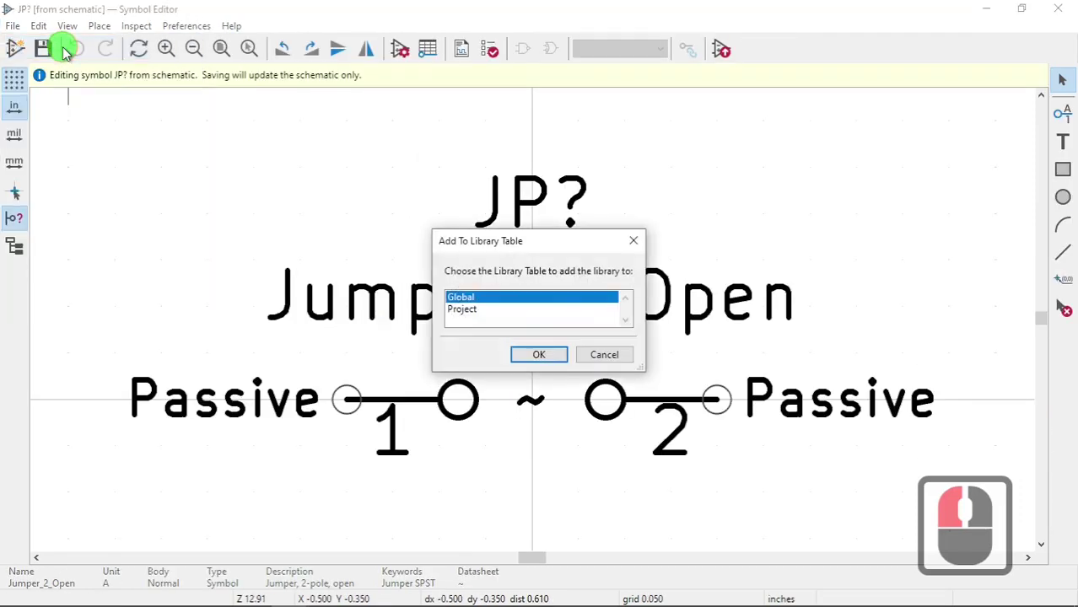
pyautogui.click(547, 360)
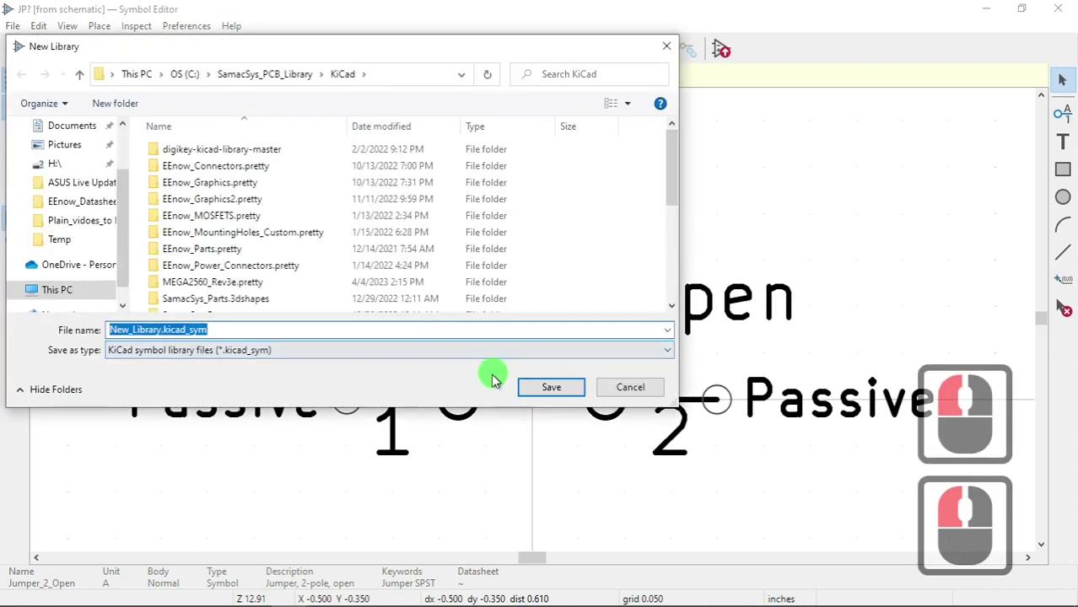
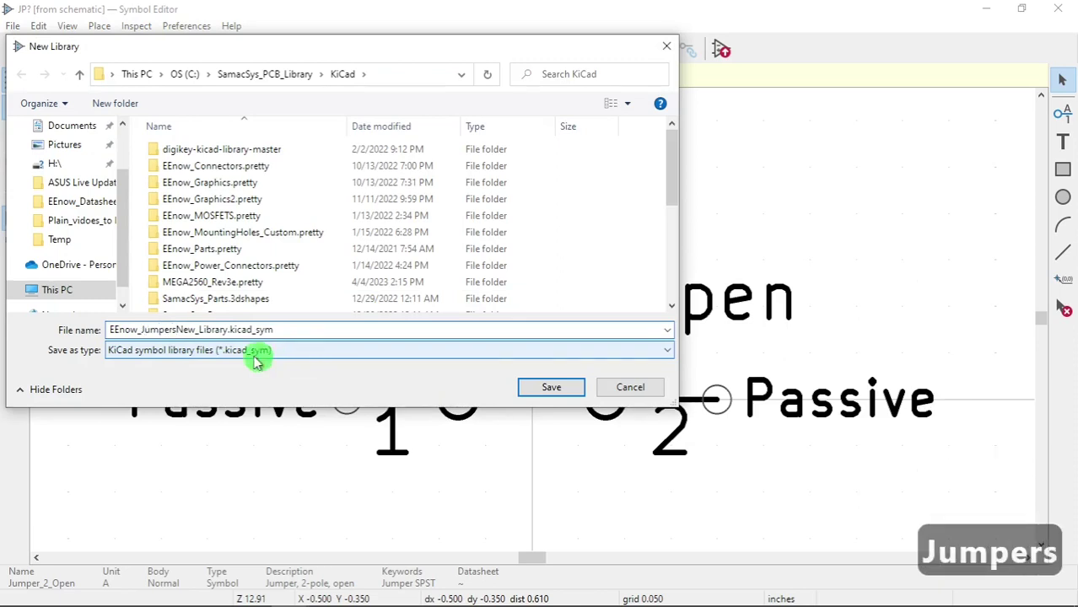
# Name the library file EEnow_Jumpers_Custom.kicad_sym and save it
pyautogui.click(309, 365)
pyautogui.press('BackSpace')
pyautogui.press('BackSpace')
pyautogui.press('BackSpace')
pyautogui.press('BackSpace')
pyautogui.write('_u')
pyautogui.write('Custom')
pyautogui.write('Custom')
pyautogui.click(558, 390)
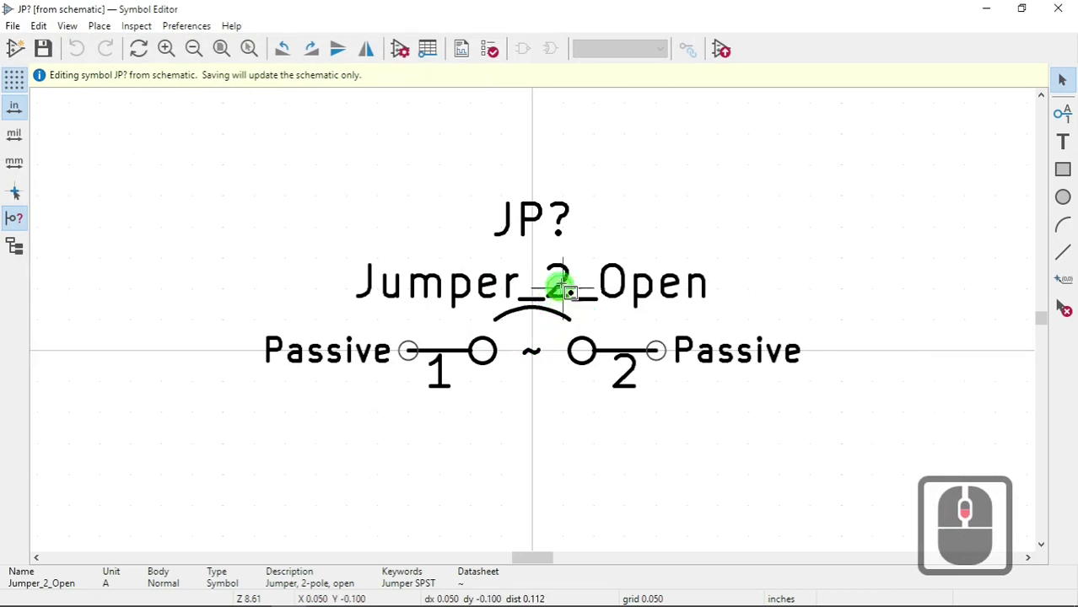
# Draw a rectangle enclosing the jumper's two contacts
pyautogui.click(570, 272)
pyautogui.scroll(3)
pyautogui.click(537, 316)
pyautogui.scroll(3)
pyautogui.click(546, 364)
pyautogui.press('Delete')
pyautogui.click(1064, 177)
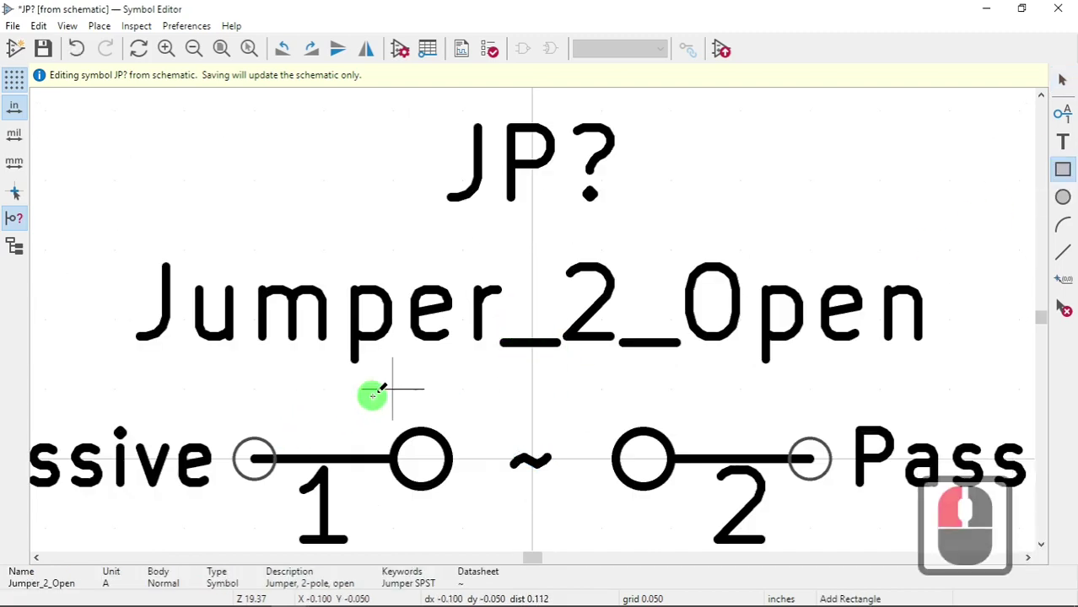
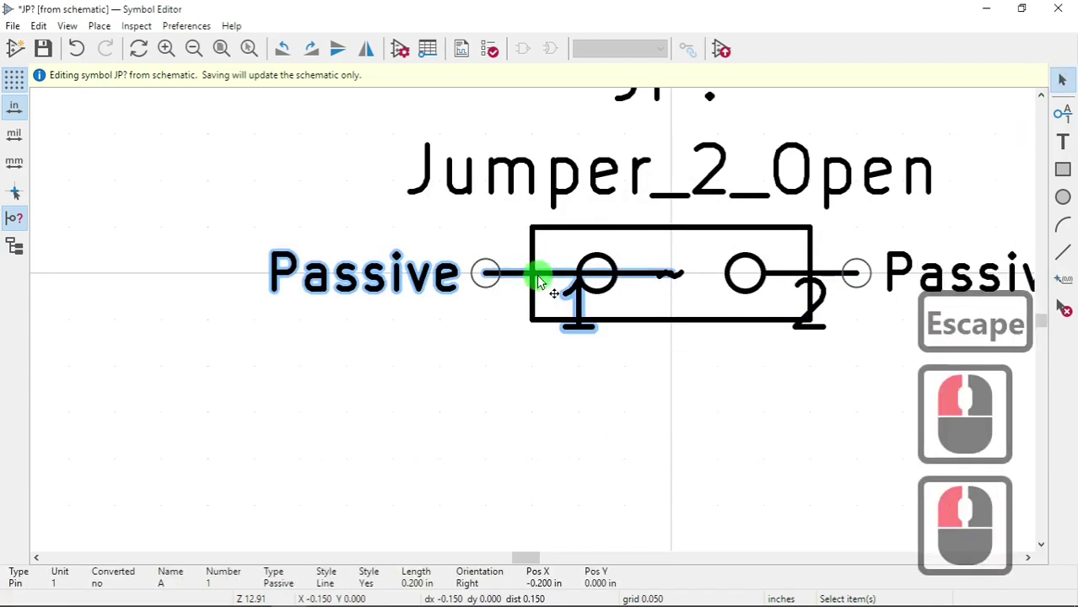
# Move pin 1 outward and give pin 2 a 0.2 in length, then save the symbol
pyautogui.press('m')
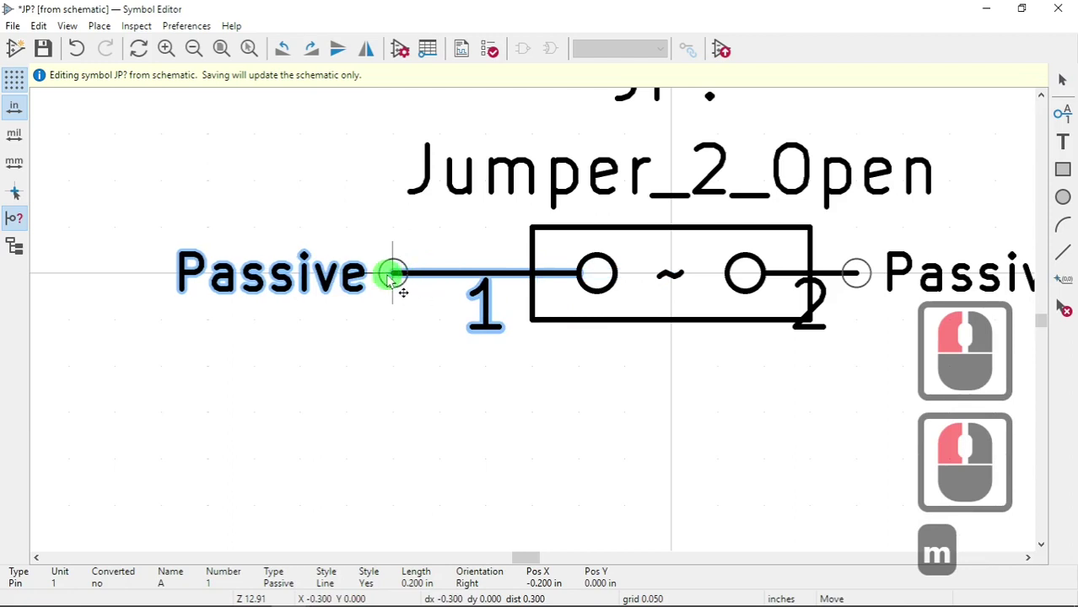
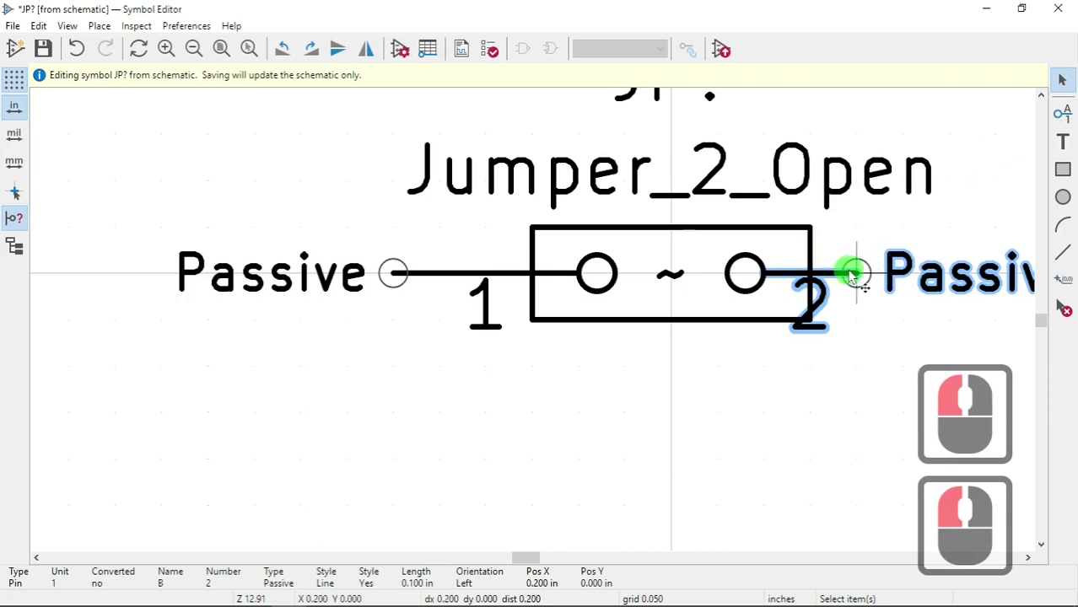
pyautogui.doubleClick(837, 271)
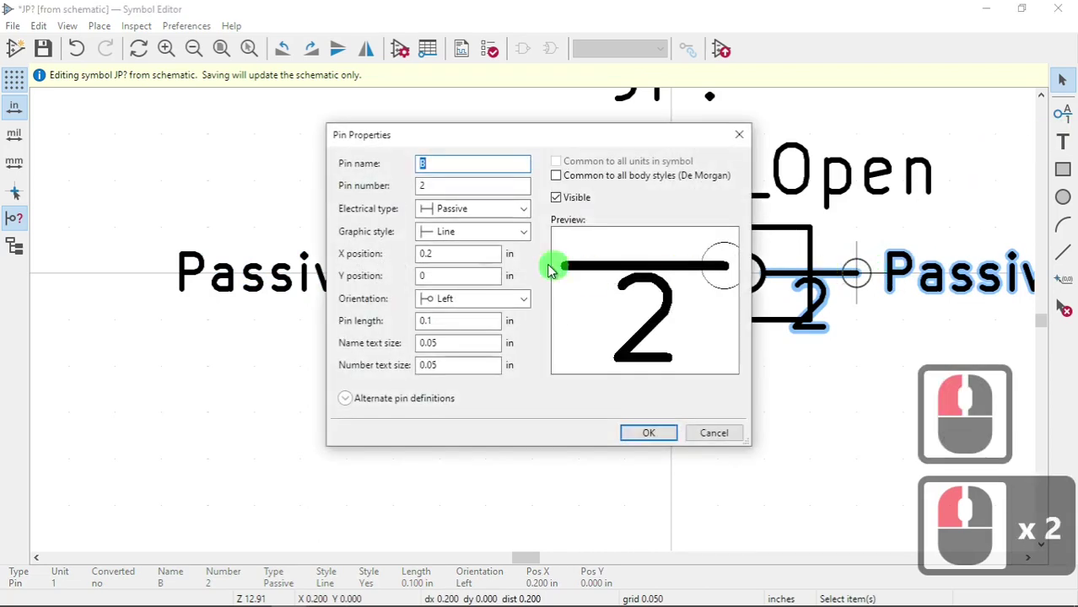
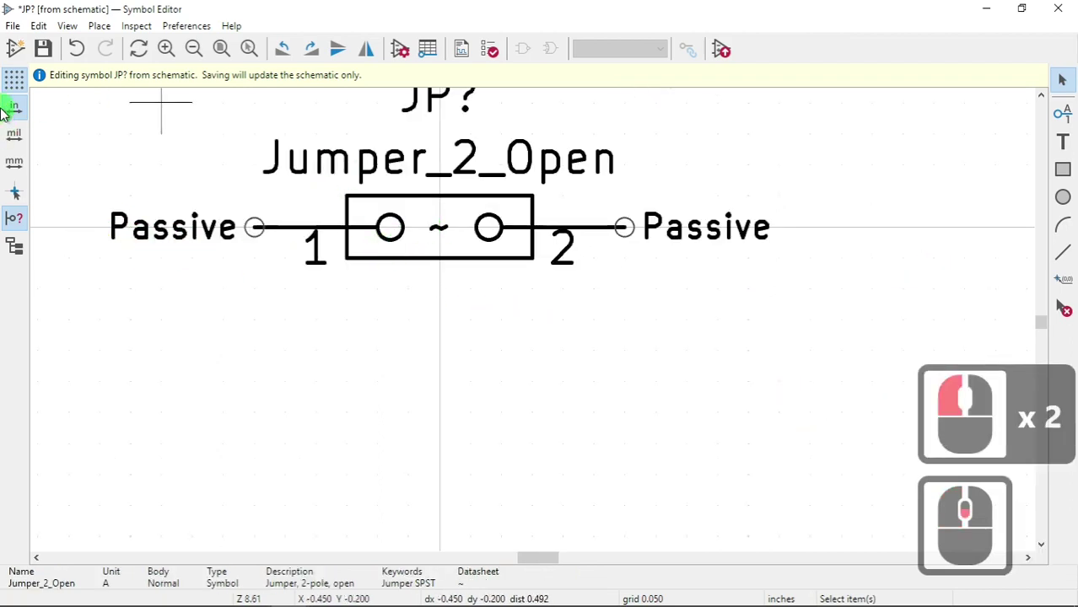
pyautogui.click(48, 53)
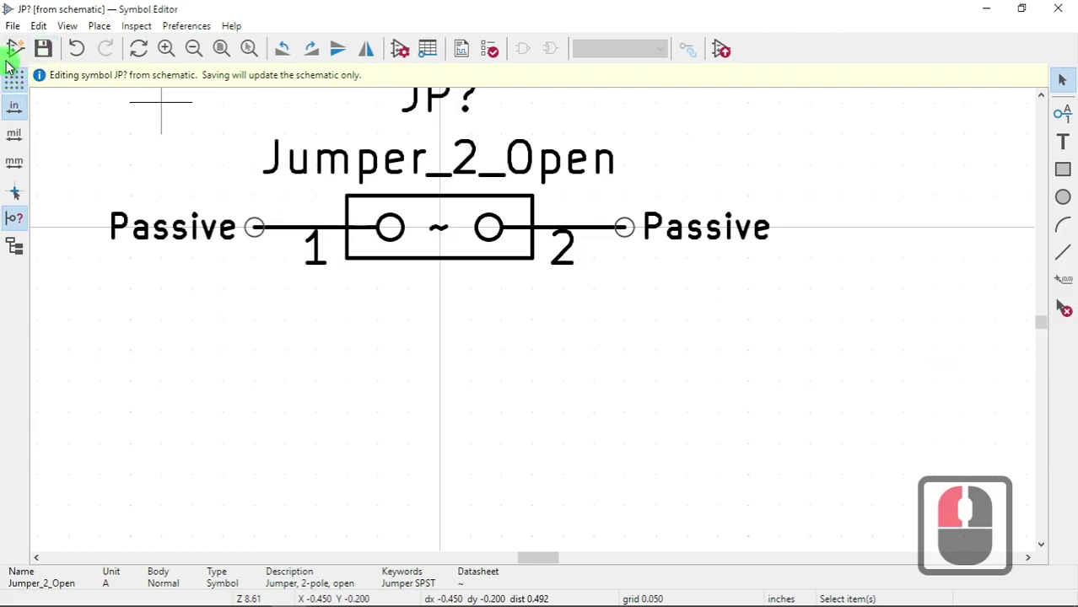
# Save the modified Jumper_2_Open as a copy into the EEnow_Jumpers_Custom library
pyautogui.click(20, 31)
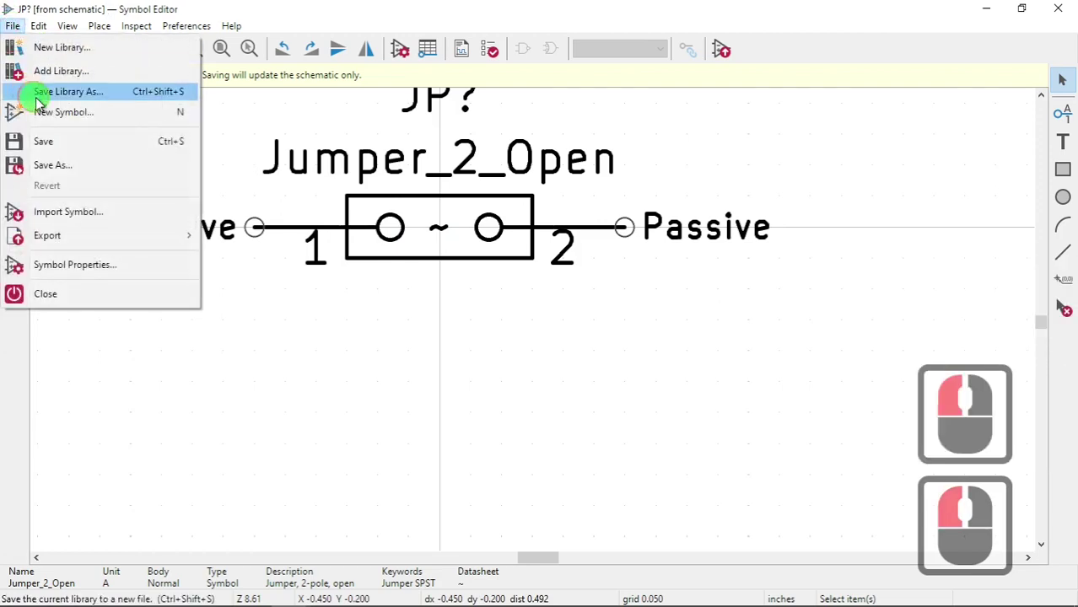
pyautogui.click(82, 171)
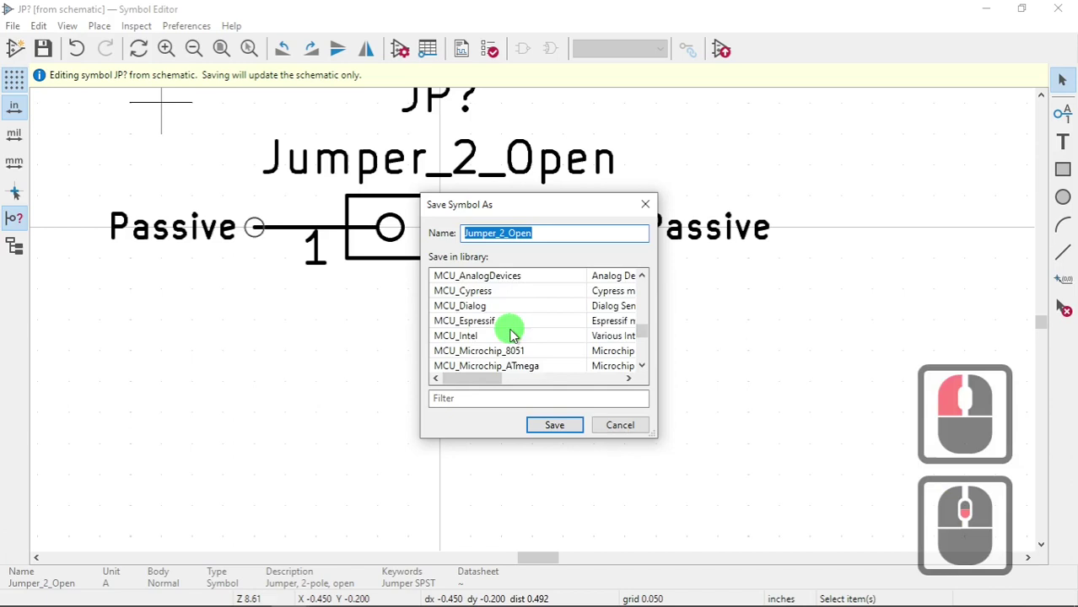
pyautogui.scroll(-3)
pyautogui.scroll(-3)
pyautogui.scroll(-3)
pyautogui.scroll(-3)
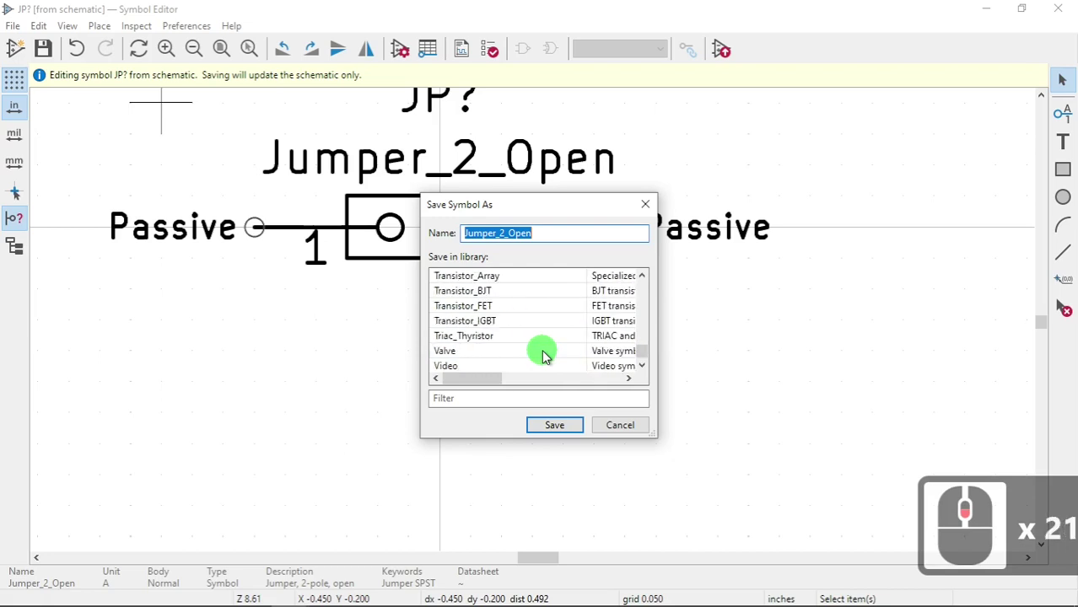
pyautogui.scroll(-3)
pyautogui.scroll(-3)
pyautogui.scroll(3)
pyautogui.scroll(3)
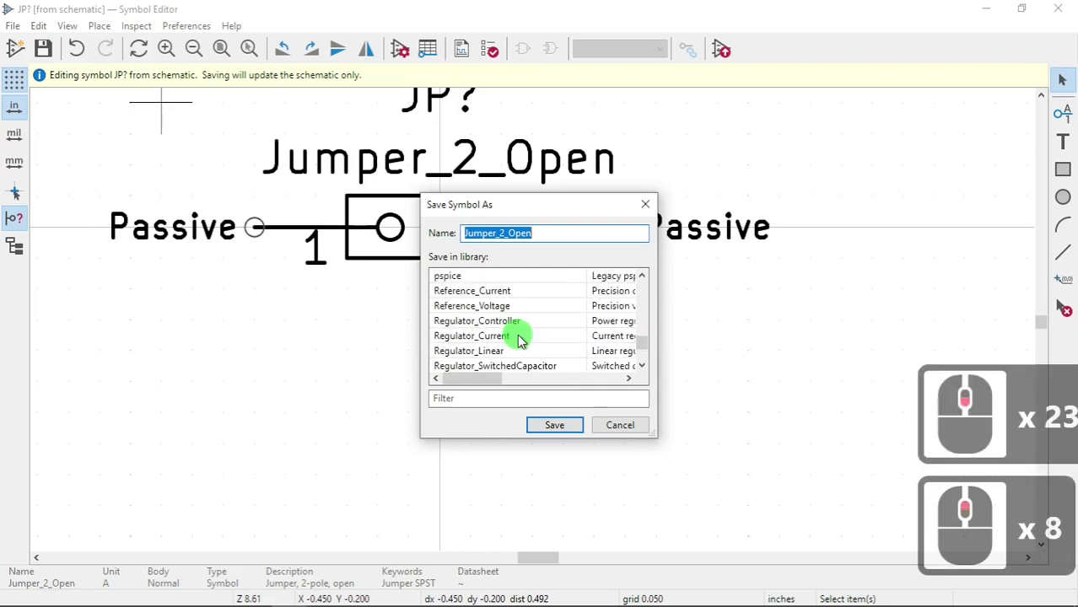
pyautogui.scroll(3)
pyautogui.scroll(3)
pyautogui.scroll(3)
pyautogui.scroll(3)
pyautogui.scroll(-3)
pyautogui.scroll(-3)
pyautogui.scroll(-3)
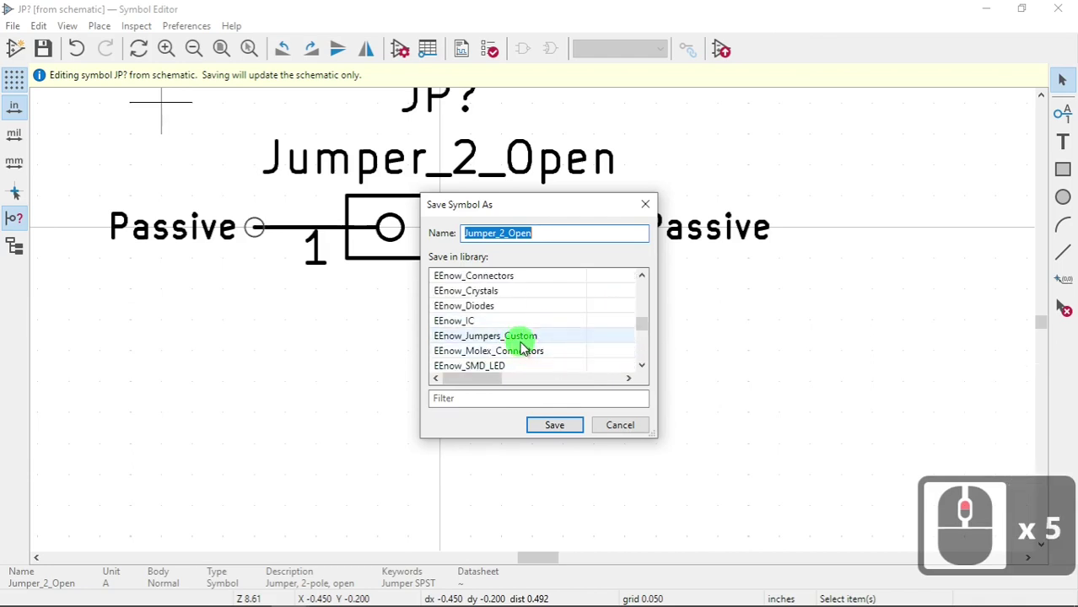
pyautogui.click(527, 342)
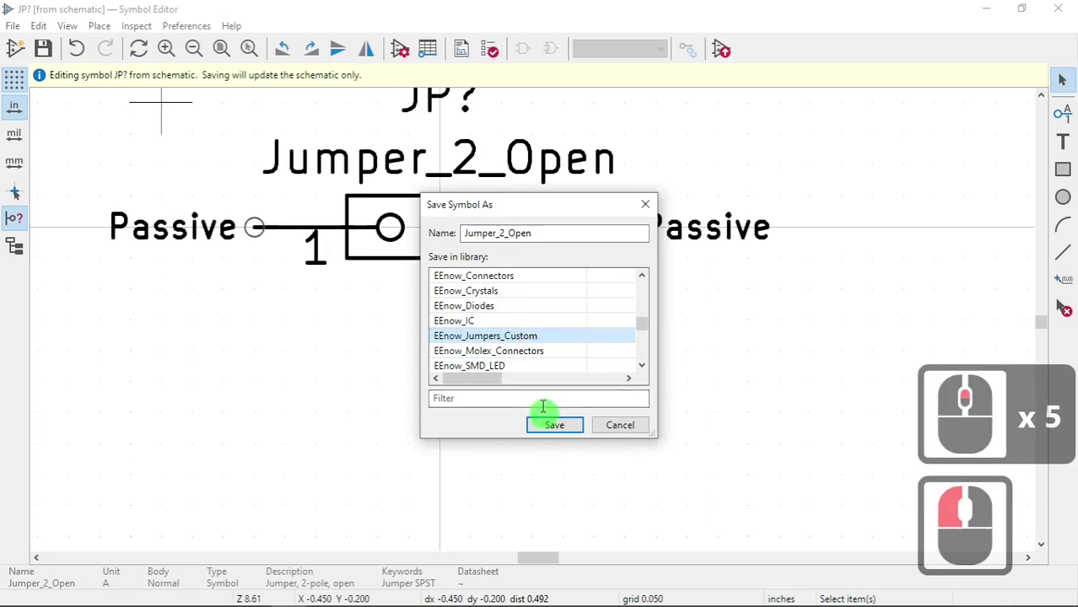
pyautogui.click(521, 341)
pyautogui.click(557, 432)
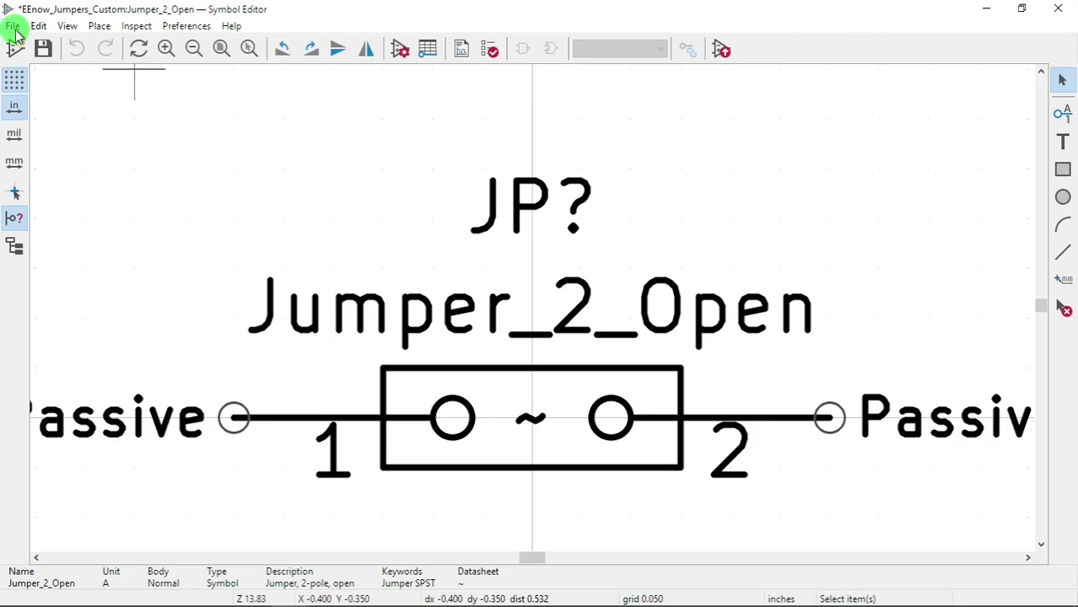
# Close the Symbol Editor, saving the library changes
pyautogui.click(18, 33)
pyautogui.click(45, 328)
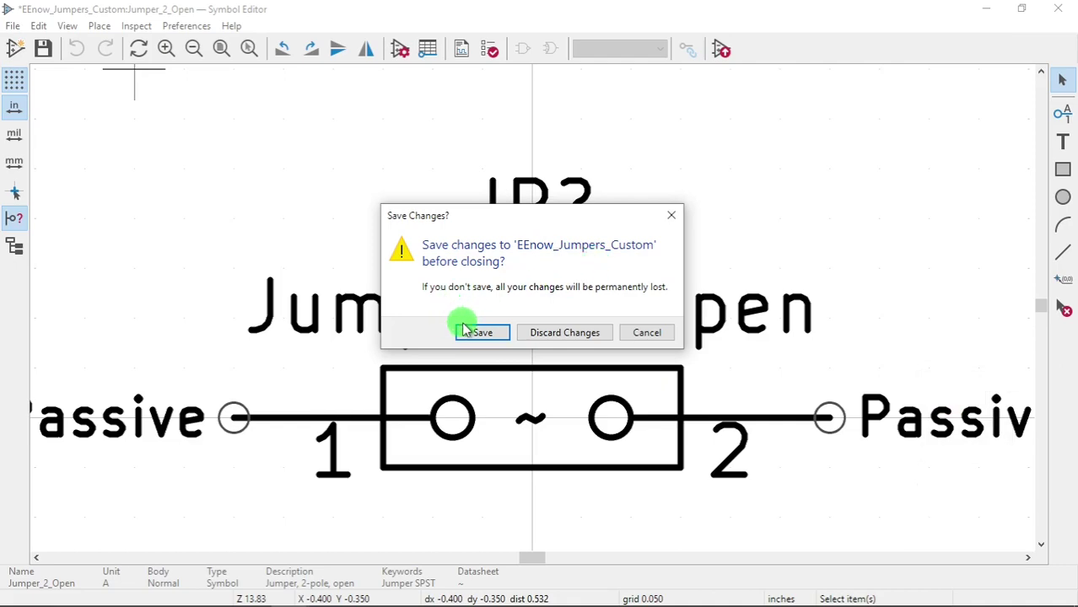
pyautogui.click(486, 336)
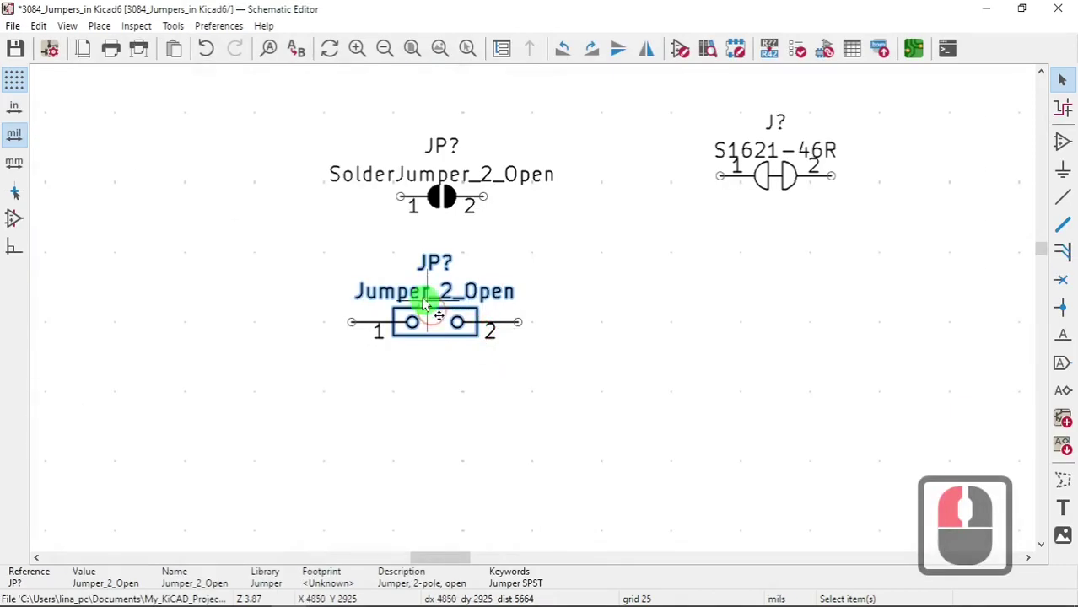
# Select the old jumper symbol in the schematic and delete it
pyautogui.click(613, 299)
pyautogui.click(430, 328)
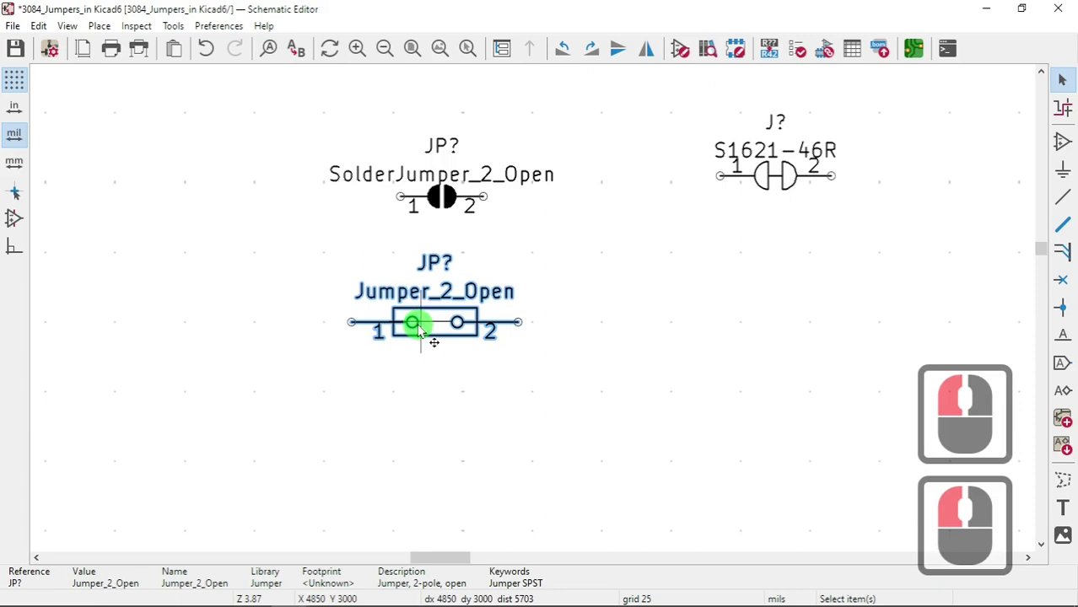
pyautogui.press('Delete')
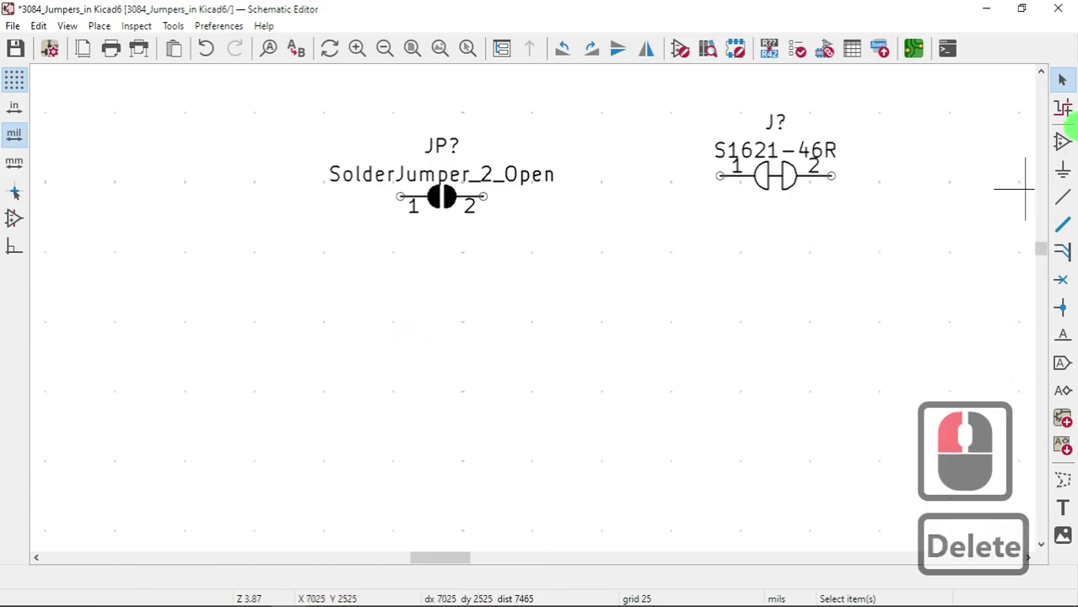
# Place the custom Jumper_2_Open symbol from the EEnow_Jumpers_Custom library below the SolderJumper_2_Open
pyautogui.click(1057, 146)
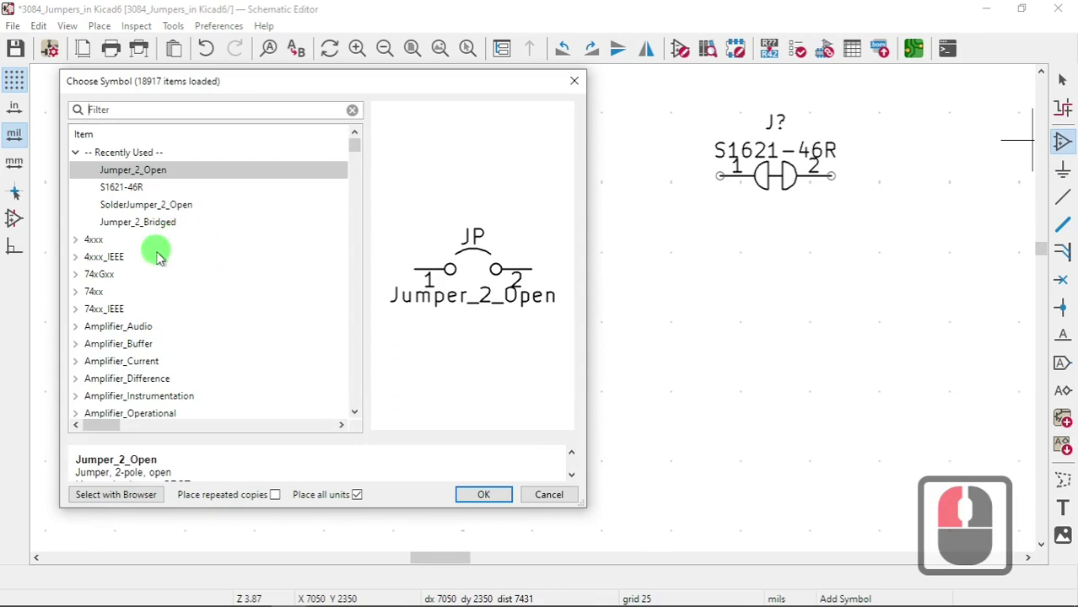
pyautogui.scroll(-3)
pyautogui.scroll(-3)
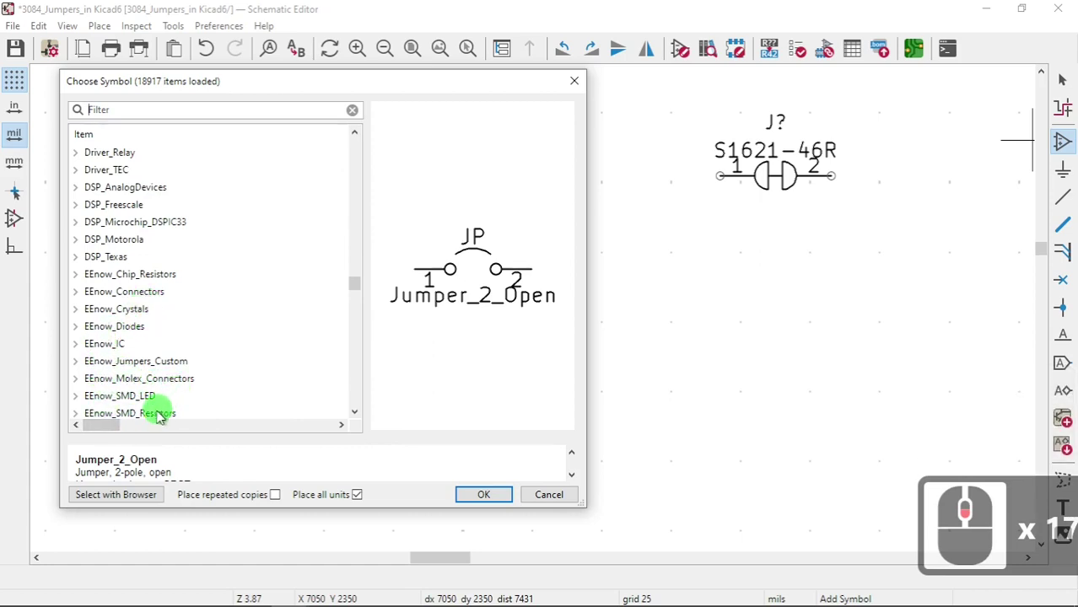
pyautogui.click(139, 367)
pyautogui.click(82, 366)
pyautogui.click(134, 386)
pyautogui.click(486, 498)
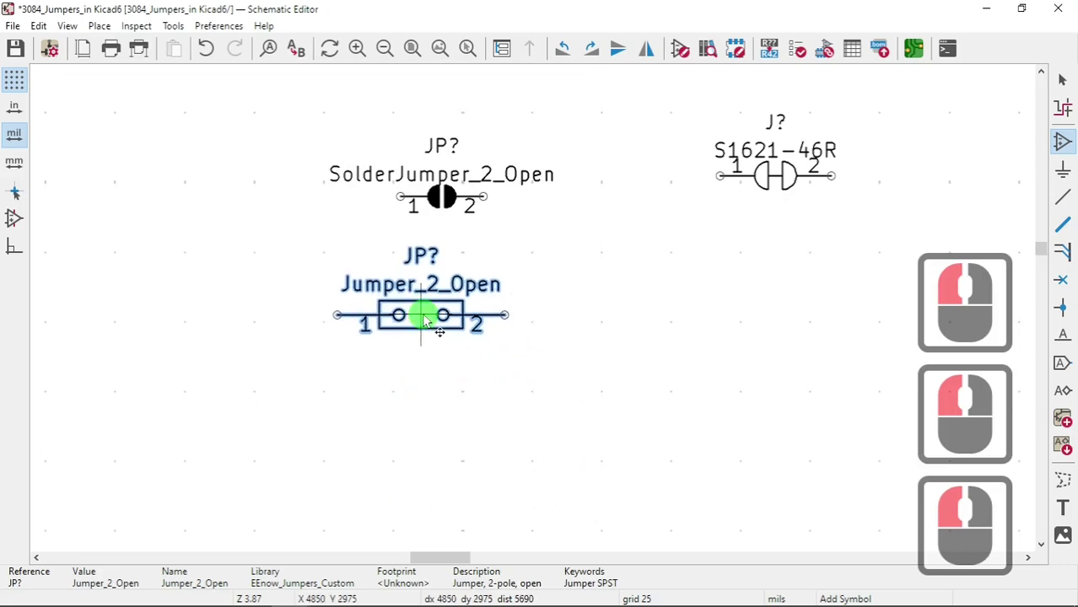
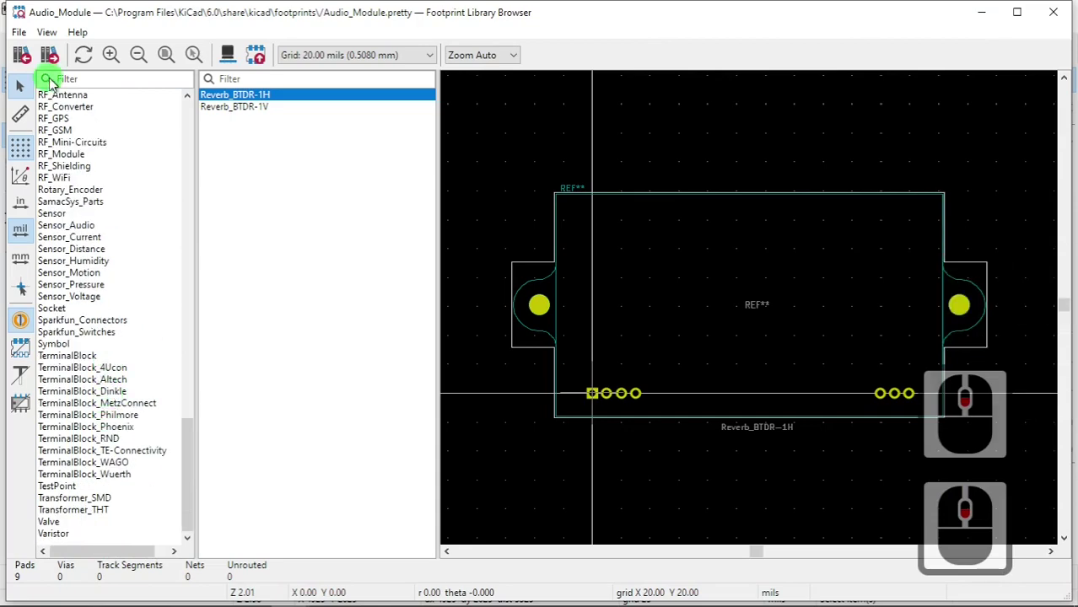
# Preview the solder jumper footprints of the Jumper library one after another
pyautogui.scroll(-3)
pyautogui.click(71, 193)
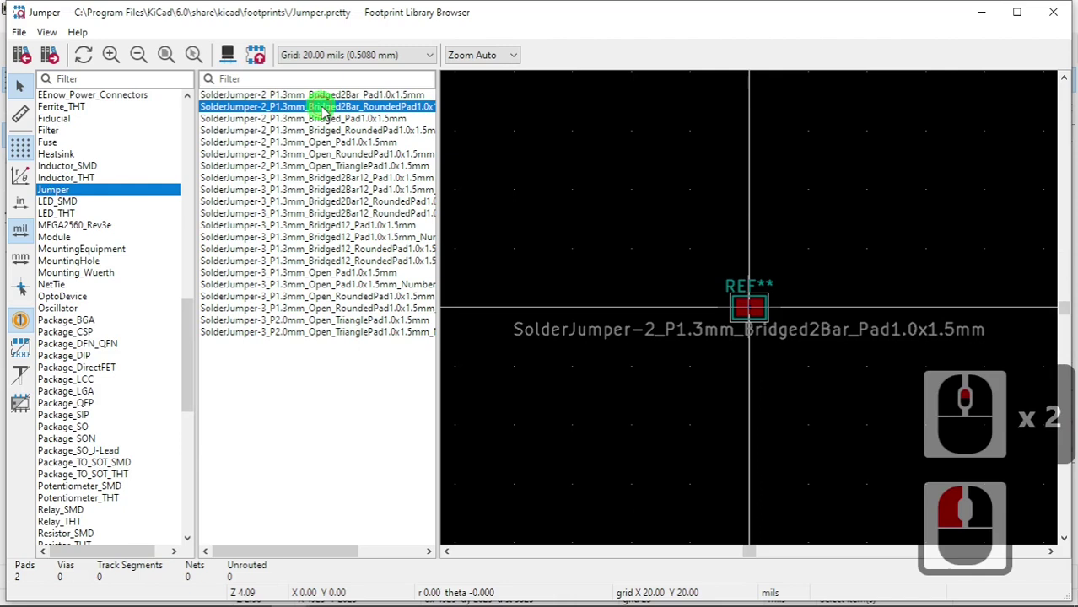
pyautogui.click(329, 112)
pyautogui.click(337, 126)
pyautogui.click(335, 146)
pyautogui.click(331, 162)
pyautogui.click(339, 173)
pyautogui.click(357, 178)
pyautogui.click(367, 206)
pyautogui.click(370, 221)
pyautogui.click(386, 233)
pyautogui.click(403, 253)
pyautogui.click(409, 240)
pyautogui.click(406, 264)
pyautogui.click(409, 275)
pyautogui.click(411, 290)
pyautogui.click(399, 308)
pyautogui.click(398, 320)
pyautogui.click(395, 339)
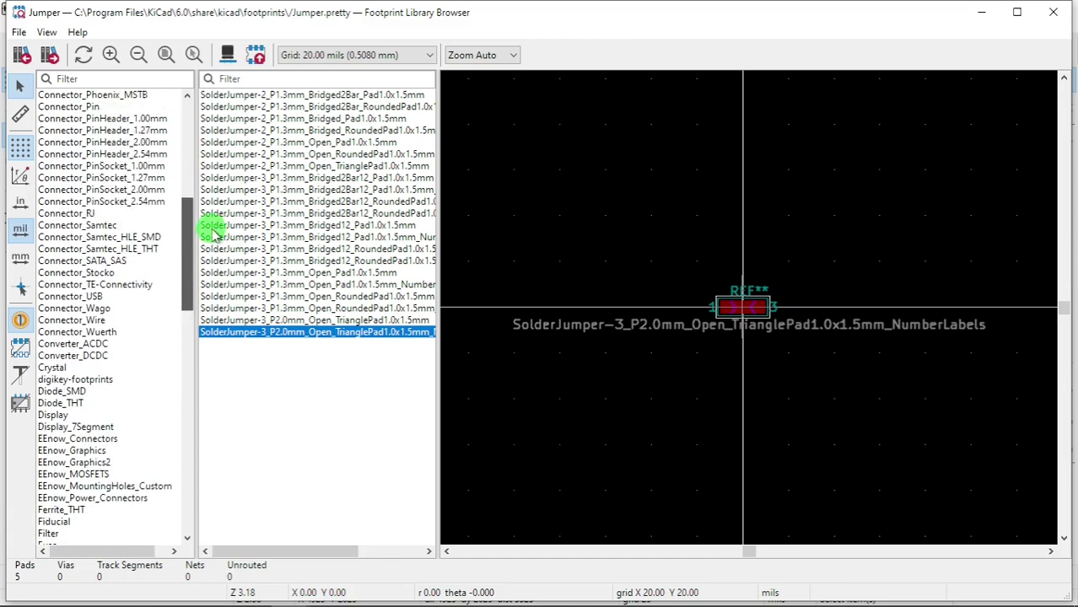
pyautogui.click(178, 182)
# Review the 1.00mm, 2.54mm and 1.27mm Connector_PinHeader footprint libraries
pyautogui.click(158, 127)
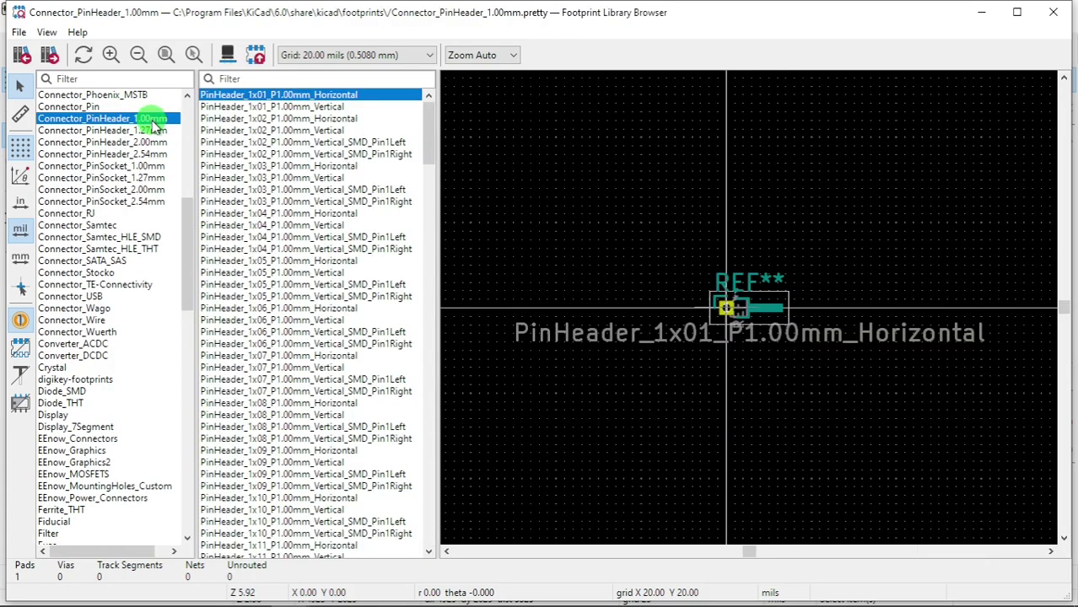
pyautogui.click(321, 147)
pyautogui.doubleClick(155, 156)
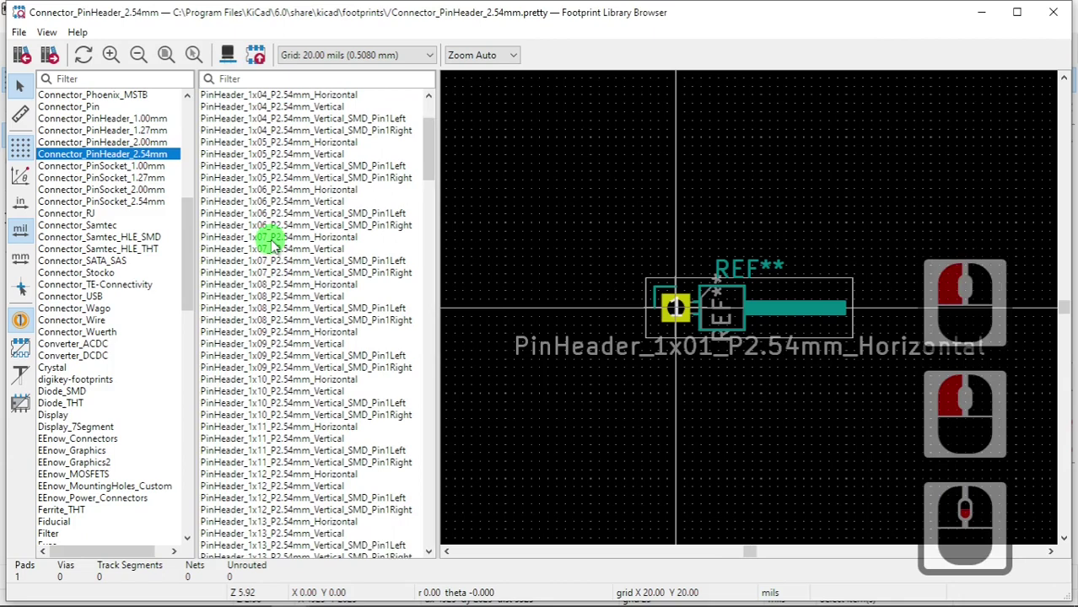
pyautogui.scroll(-3)
pyautogui.scroll(3)
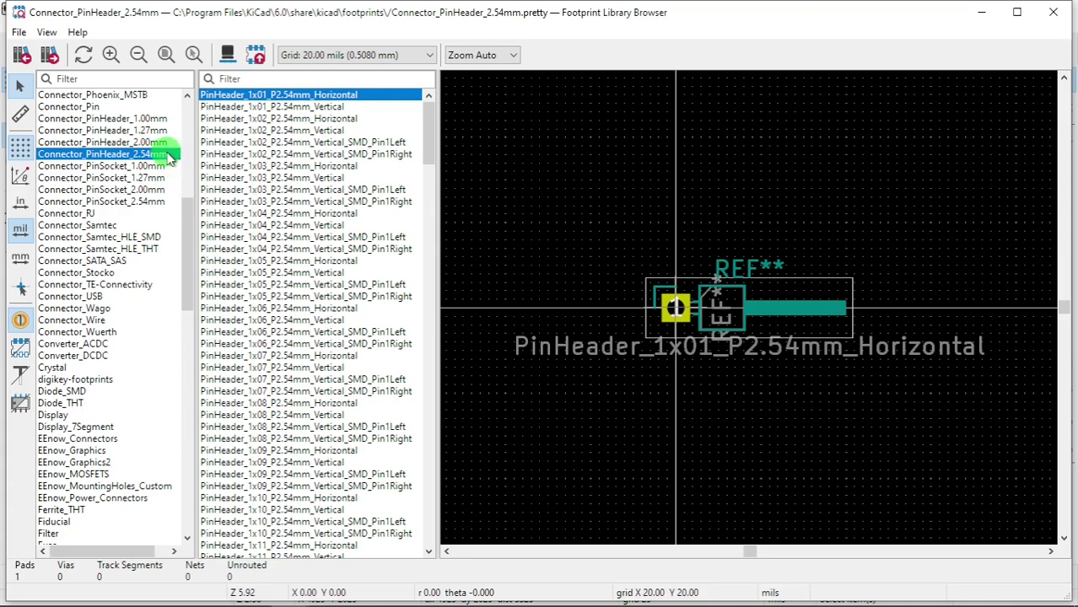
pyautogui.moveTo(265, 167); pyautogui.dragTo(158, 135)
pyautogui.moveTo(156, 132); pyautogui.dragTo(152, 145)
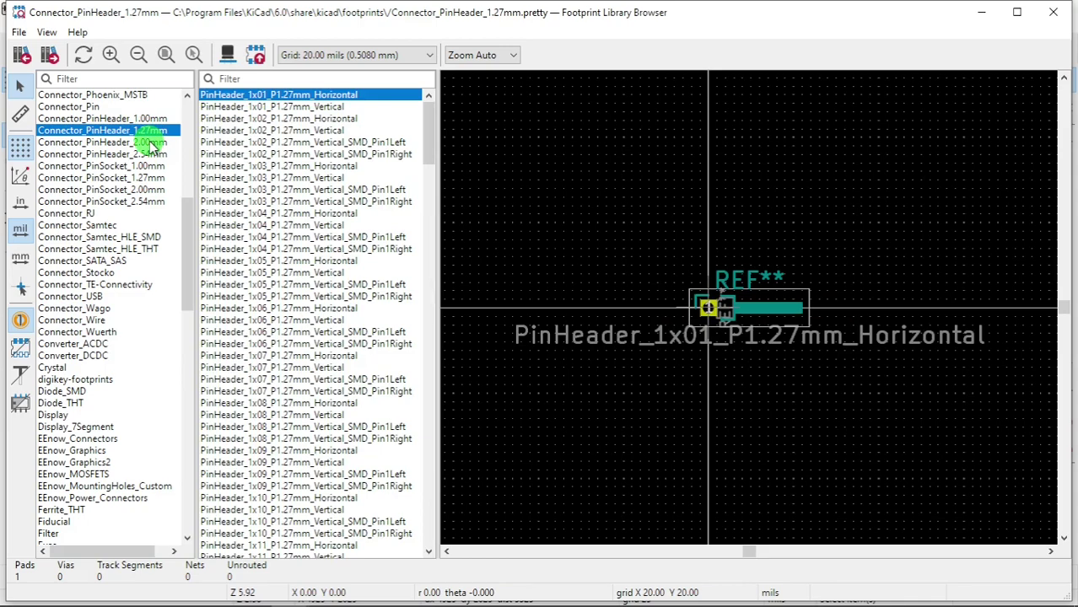
pyautogui.click(152, 146)
pyautogui.click(96, 219)
pyautogui.scroll(-3)
# Preview the Fiducial_1mm_Mask3mm footprint, then filter the library list by 'tht'
pyautogui.click(62, 289)
pyautogui.click(273, 125)
pyautogui.click(278, 157)
pyautogui.click(276, 173)
pyautogui.click(266, 198)
pyautogui.scroll(-3)
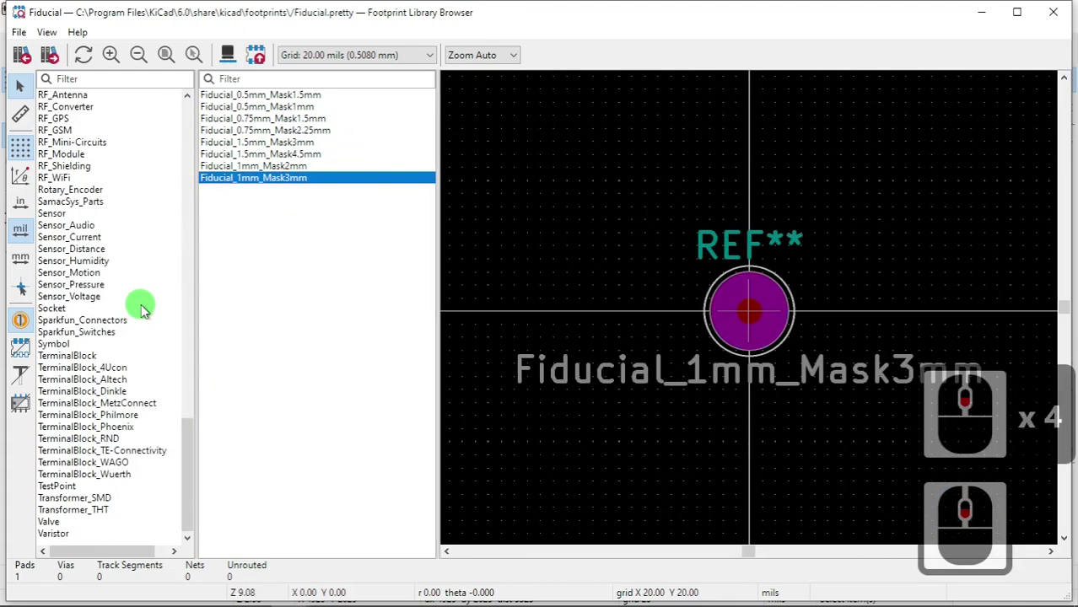
pyautogui.scroll(3)
pyautogui.click(130, 100)
pyautogui.write('tht')
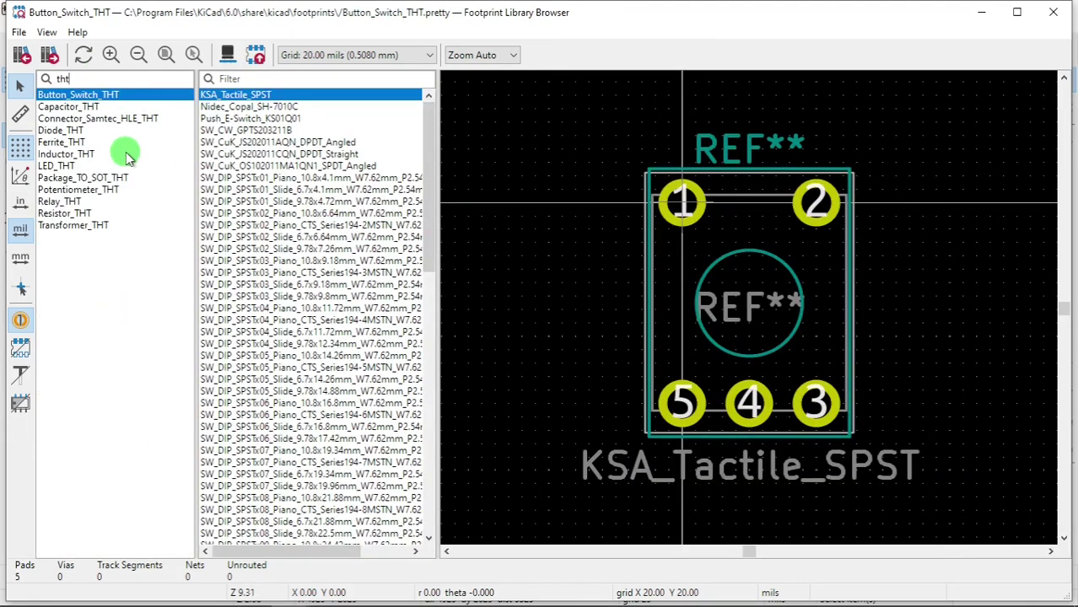
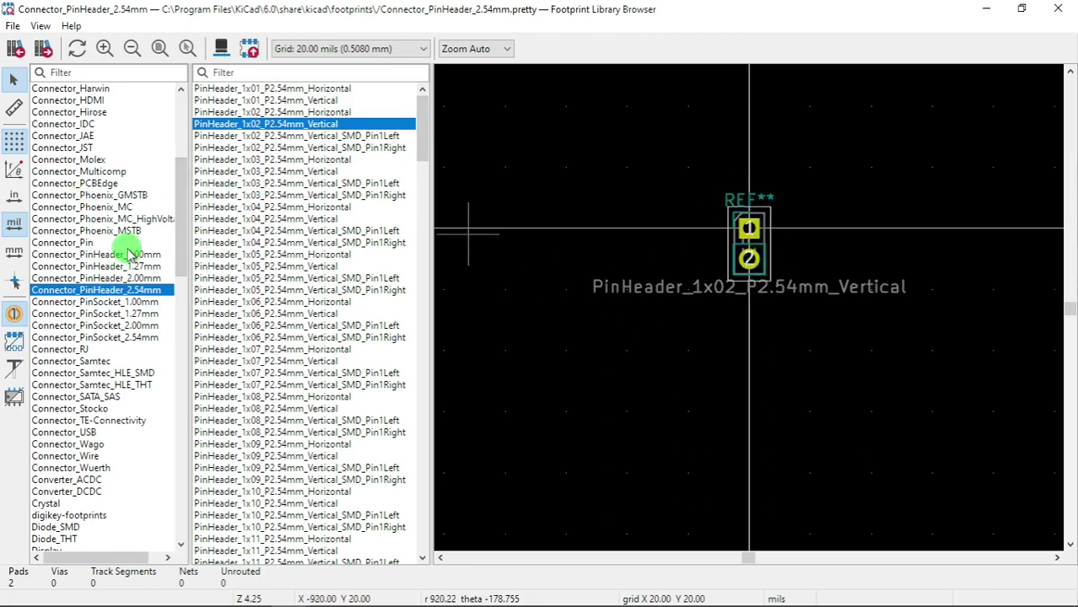
# Assign the SolderJumper-2_P1.3mm_Open_Pad1.0x1.5mm footprint to the jumper symbol
pyautogui.click(130, 252)
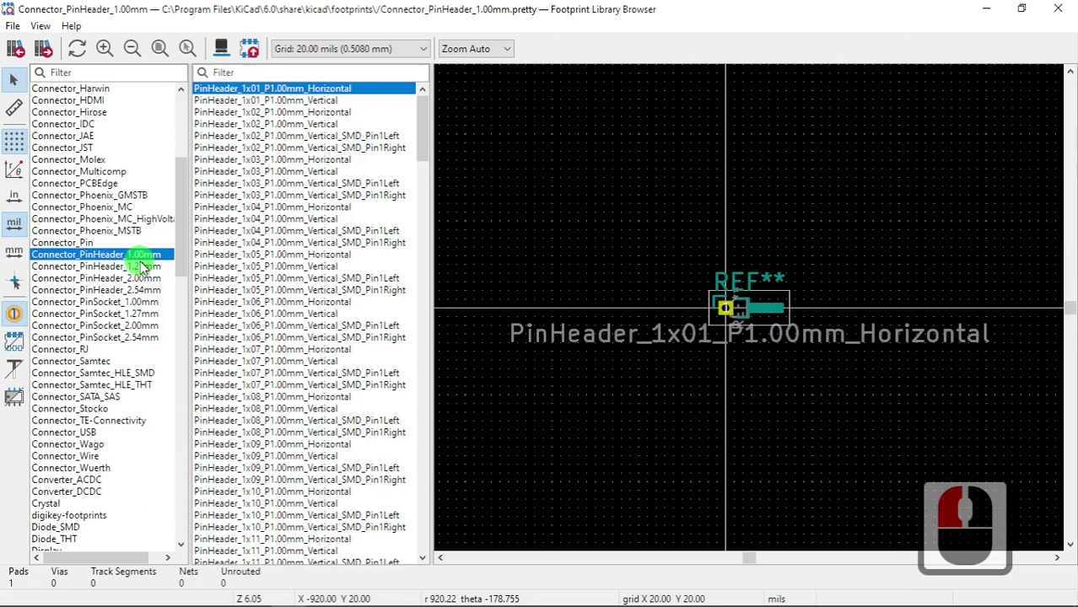
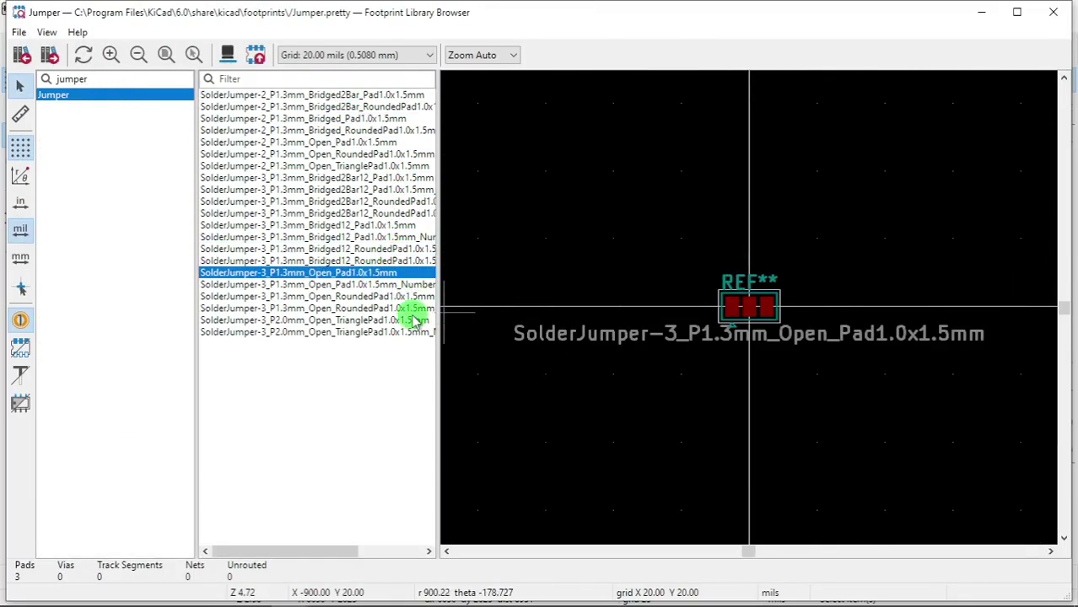
pyautogui.click(344, 148)
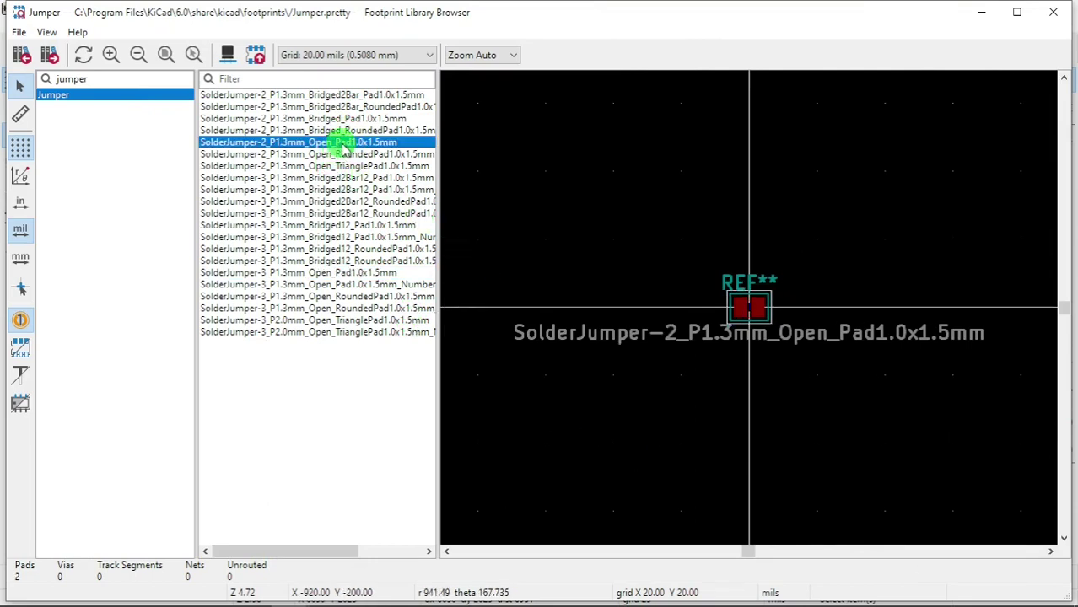
pyautogui.click(345, 148)
pyautogui.doubleClick(345, 148)
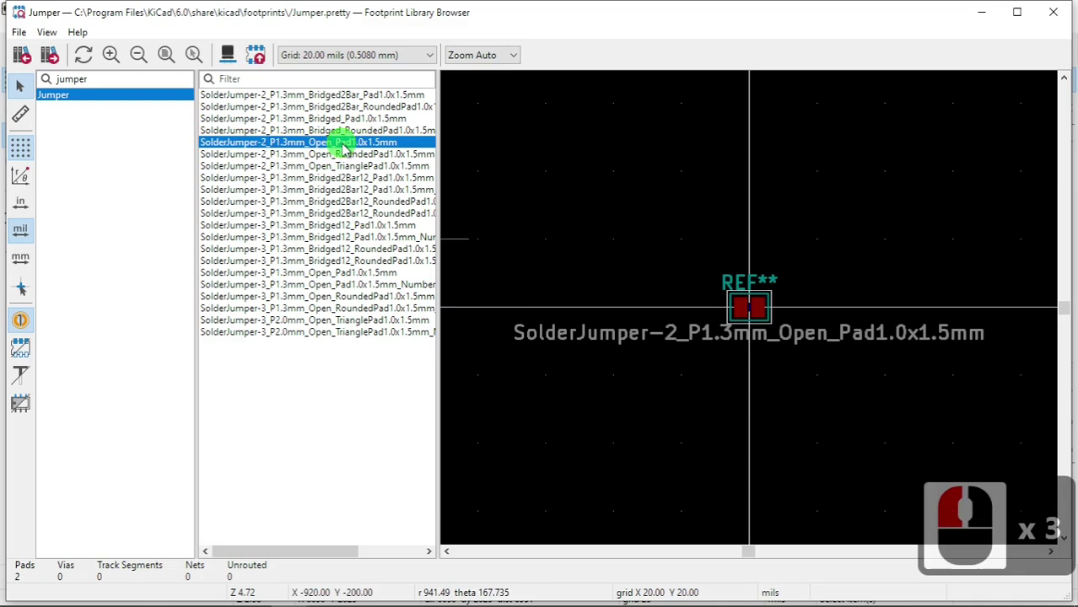
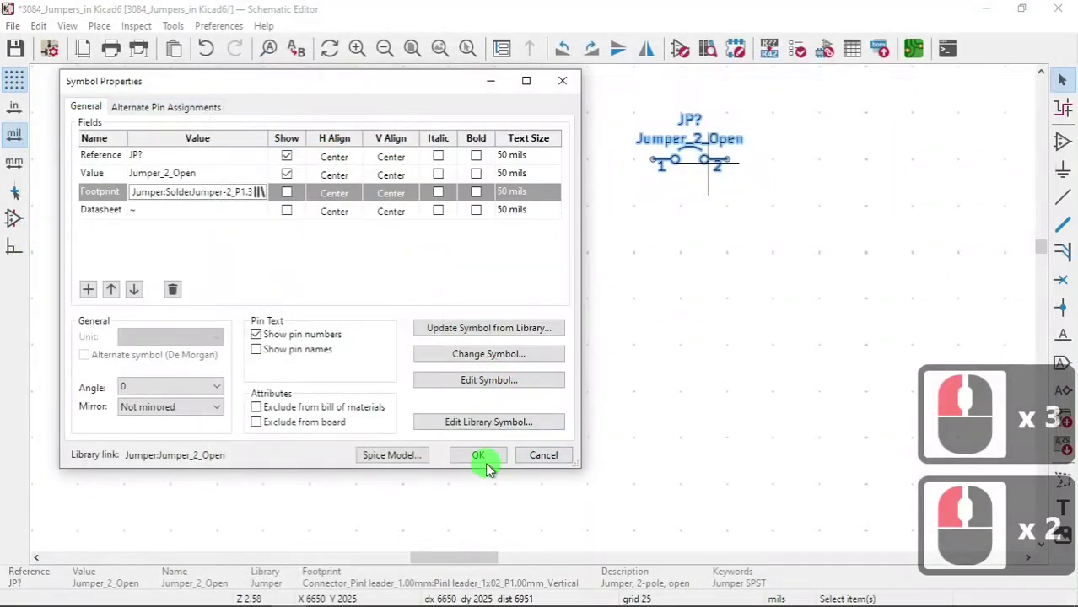
# Confirm the Symbol Properties, save the schematic and switch to the PCB Editor showing JP2
pyautogui.click(485, 455)
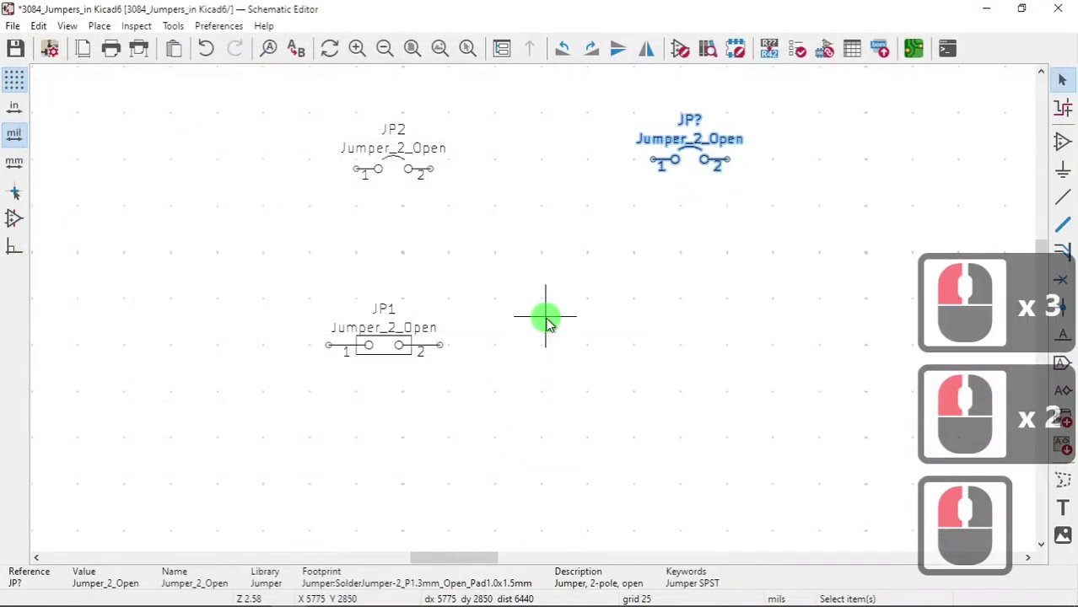
pyautogui.click(24, 31)
pyautogui.click(90, 70)
pyautogui.click(912, 53)
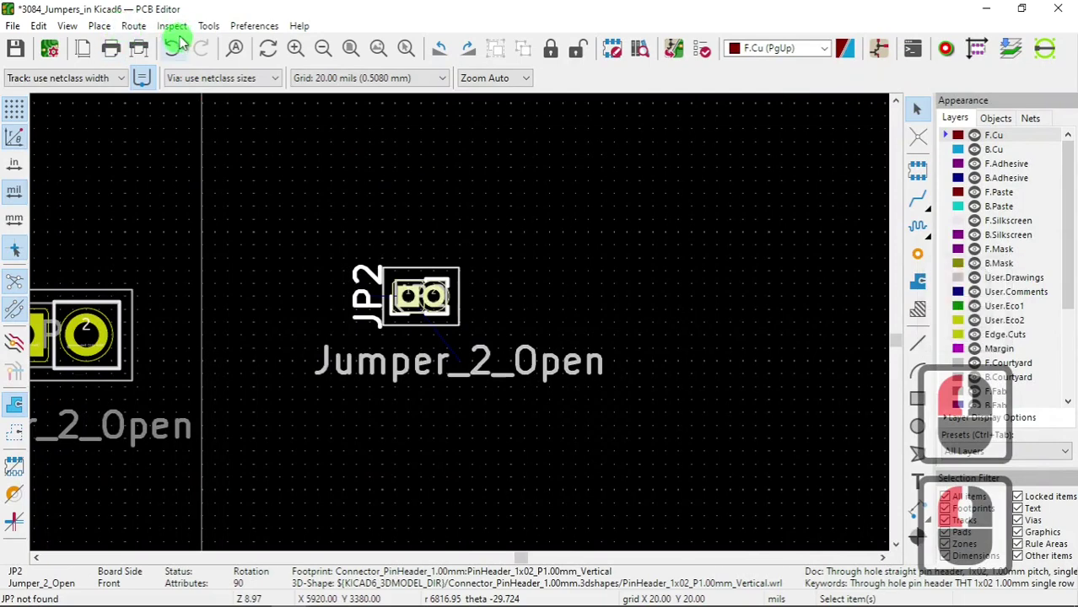
# Update the PCB from the schematic with annotation, adding JP3 as a two-pad solder jumper footprint
pyautogui.click(221, 28)
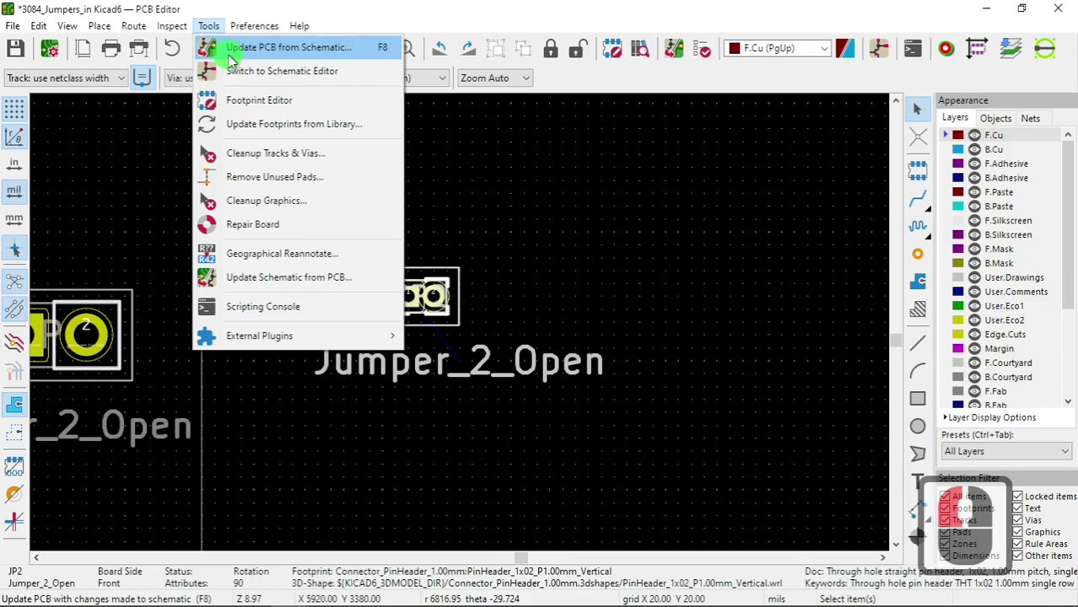
pyautogui.click(227, 56)
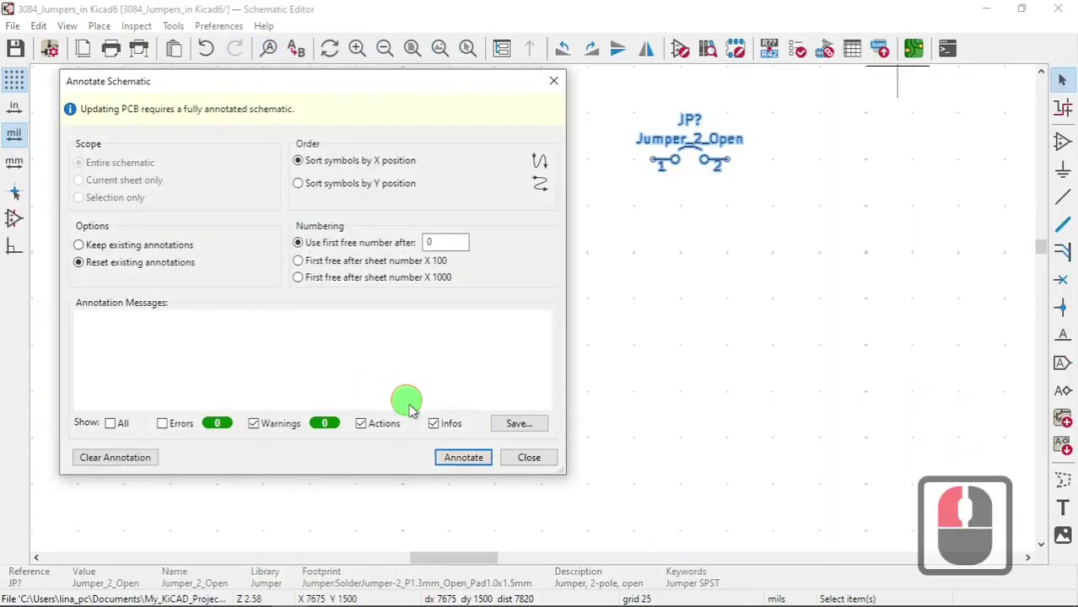
pyautogui.click(456, 462)
pyautogui.click(485, 437)
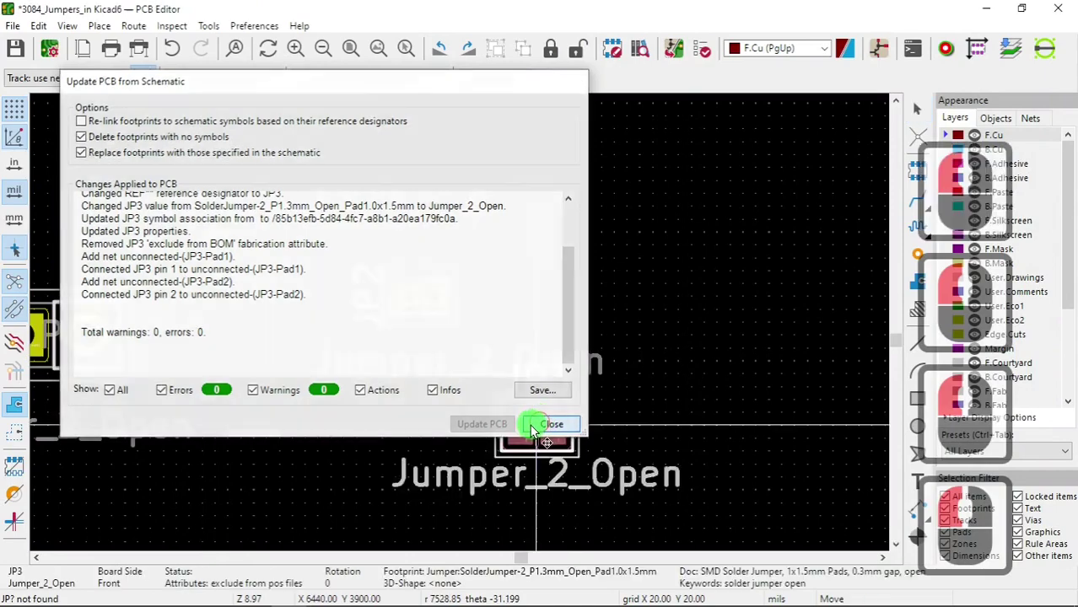
pyautogui.scroll(-3)
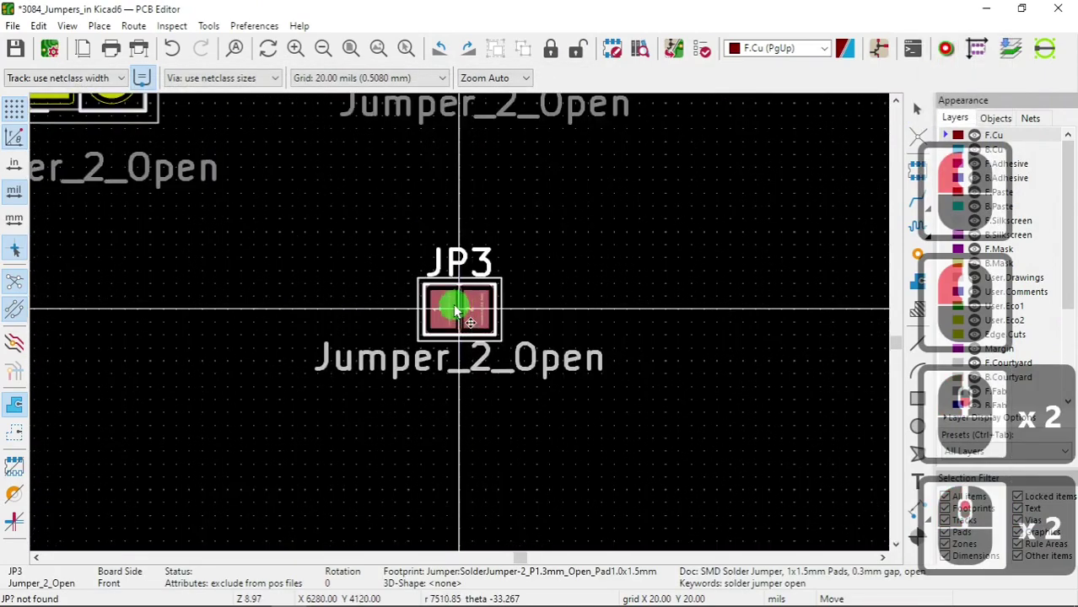